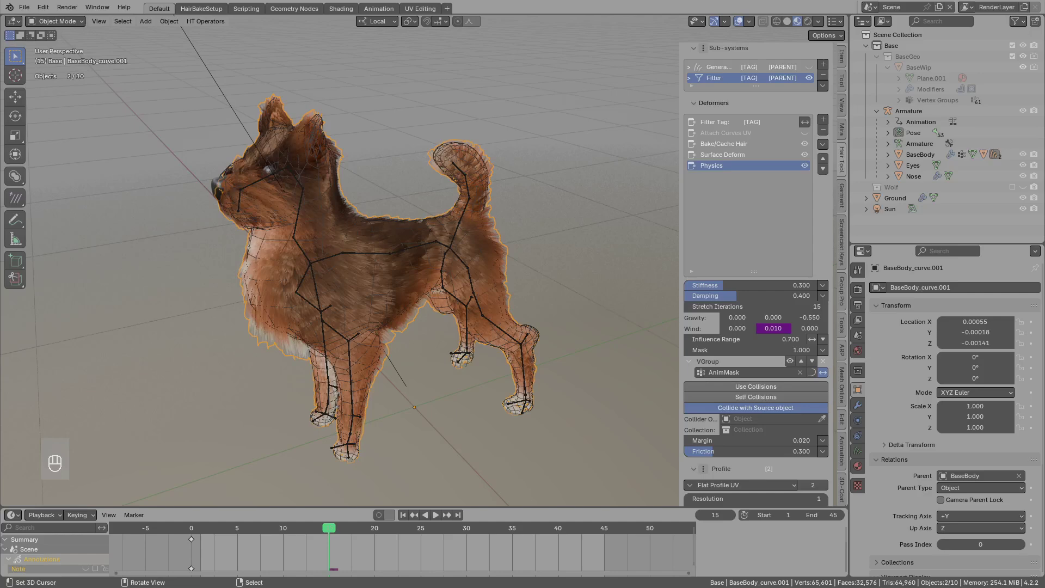
- Play the armature's bone animation in Pose Mode, then return to the fur's Generator deformer list
click(405, 288)
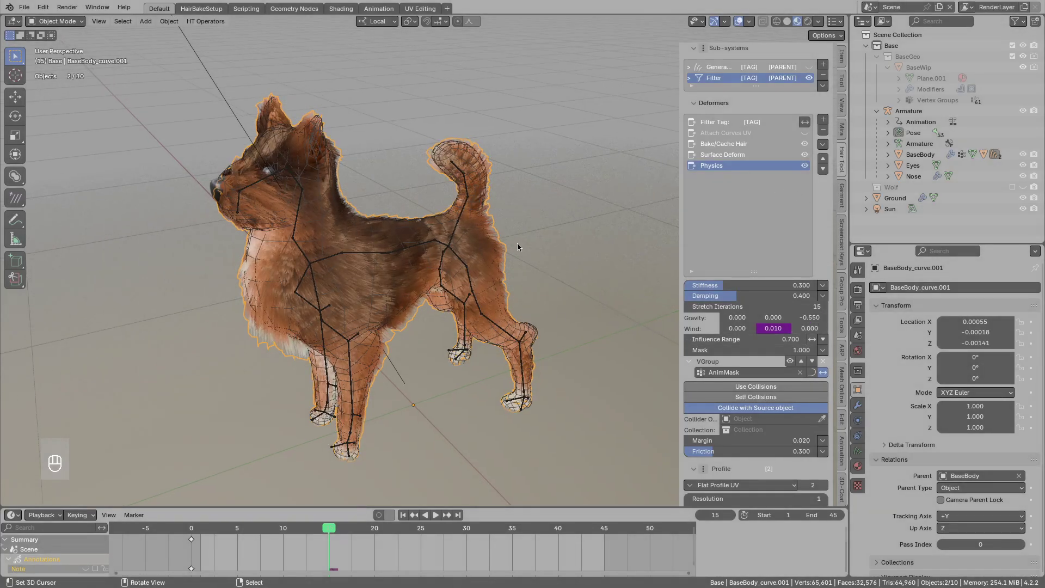
key(shift+space)
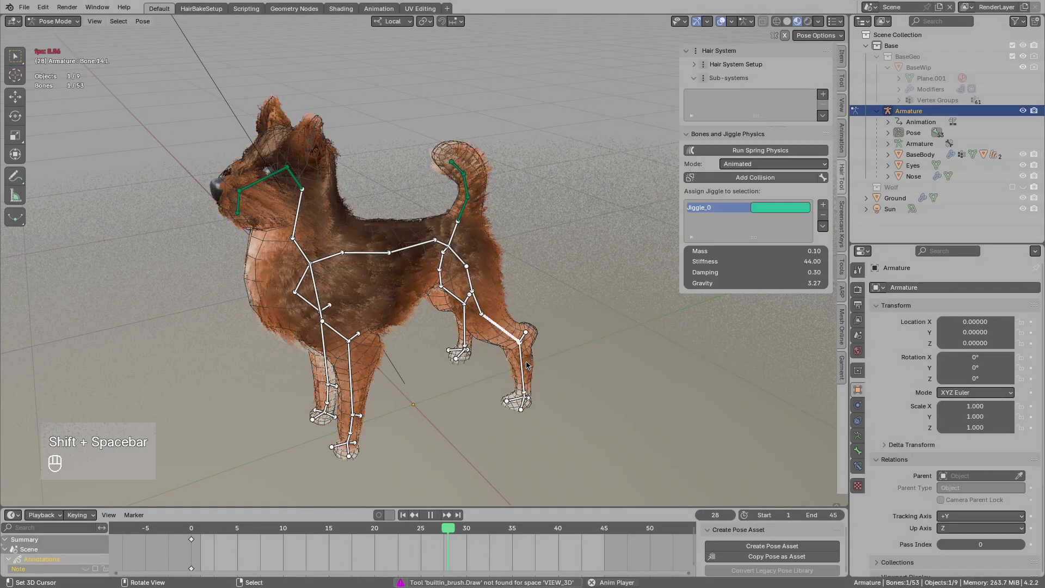
key(g)
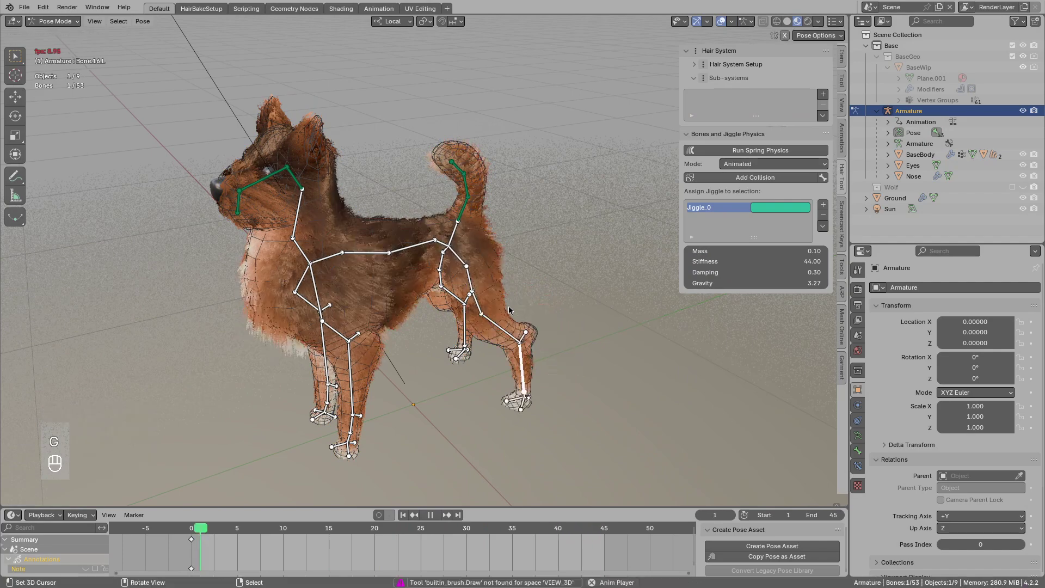
key(shift+space)
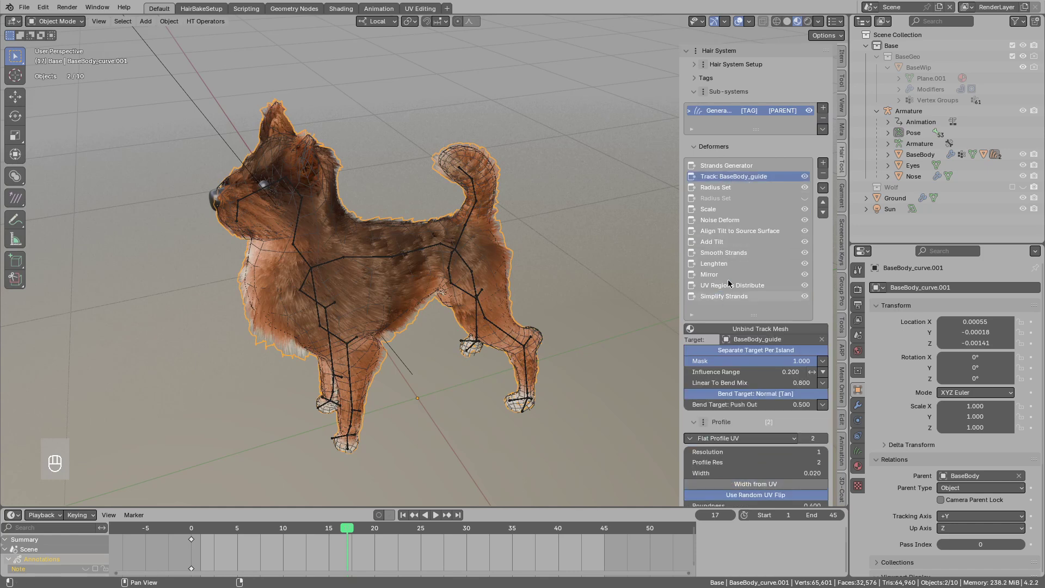
middle_click(486, 254)
drag(460, 239, 437, 246)
key(Tab)
key(3)
click(433, 245)
drag(441, 250, 438, 231)
key(g)
key(a)
middle_click(391, 296)
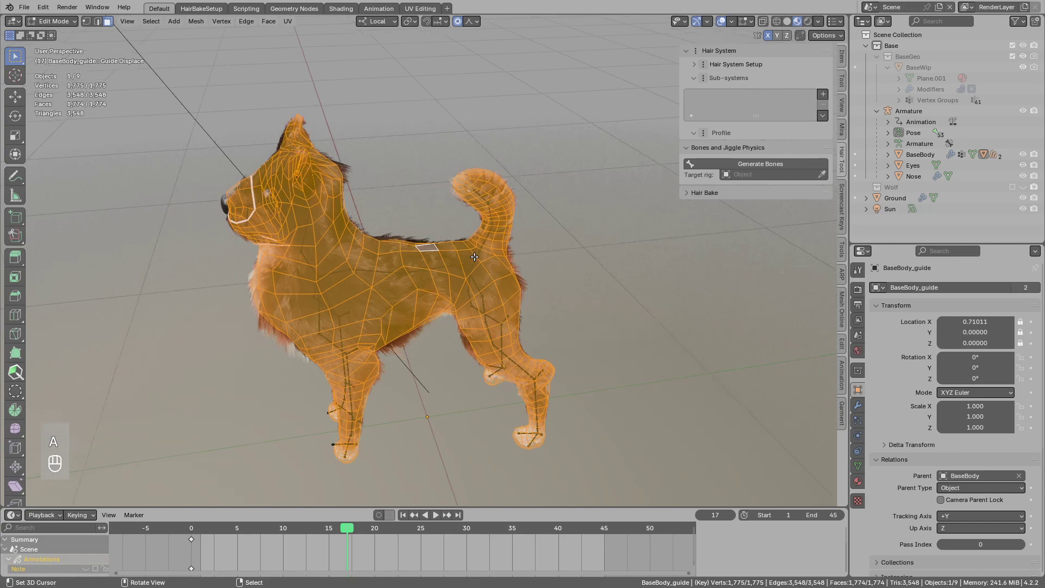
key(Tab)
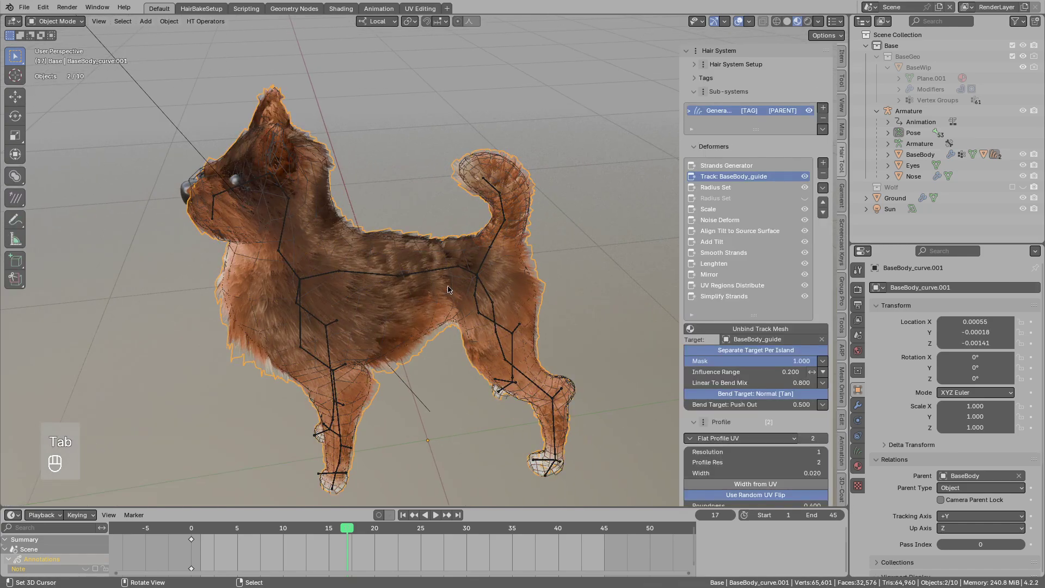
click(553, 427)
key(g)
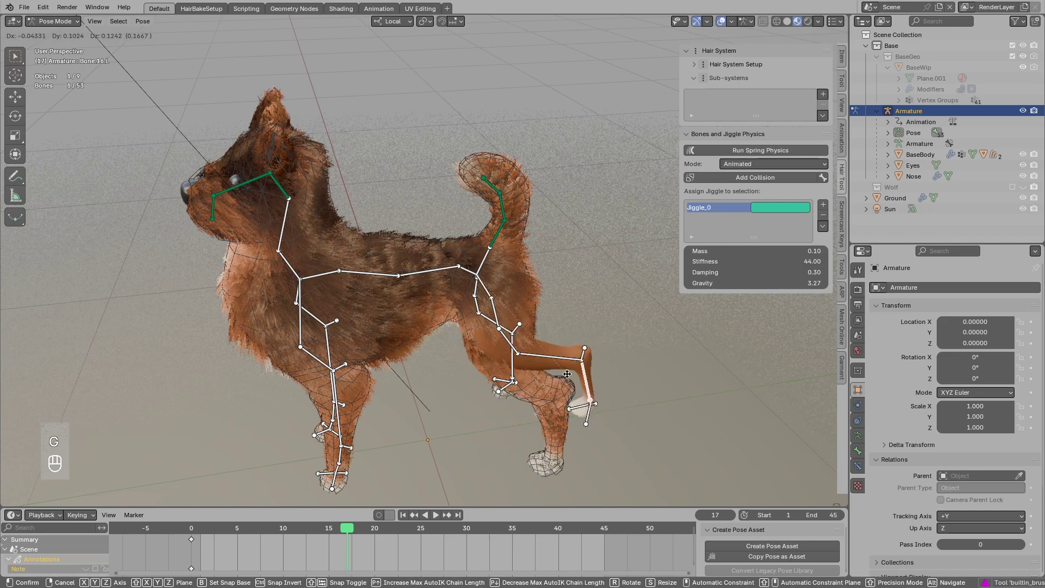
click(536, 330)
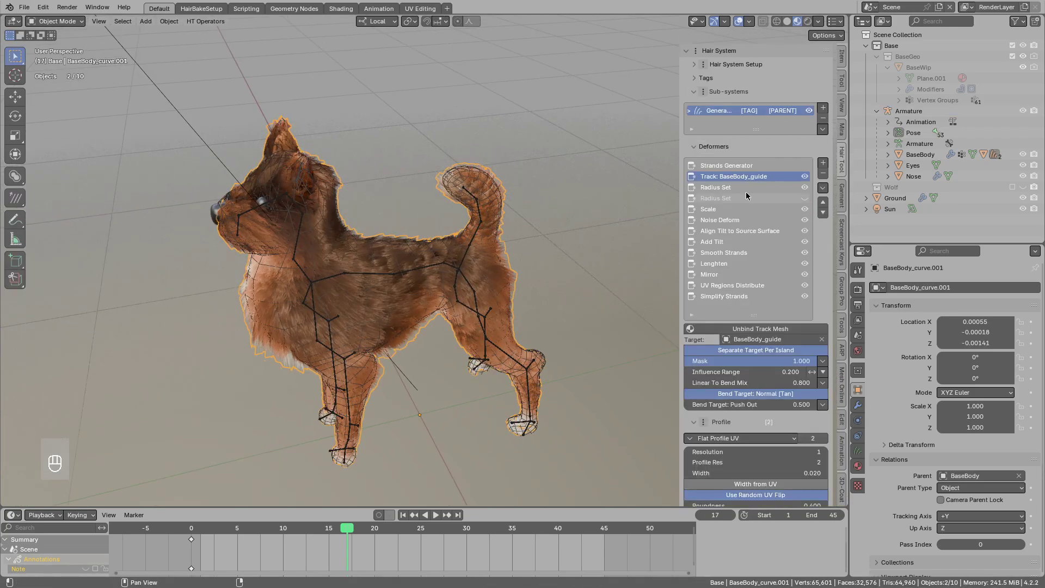
- Add a Filter sub-system to the fur and give it an Attach Curves UV deformer
drag(825, 108, 829, 134)
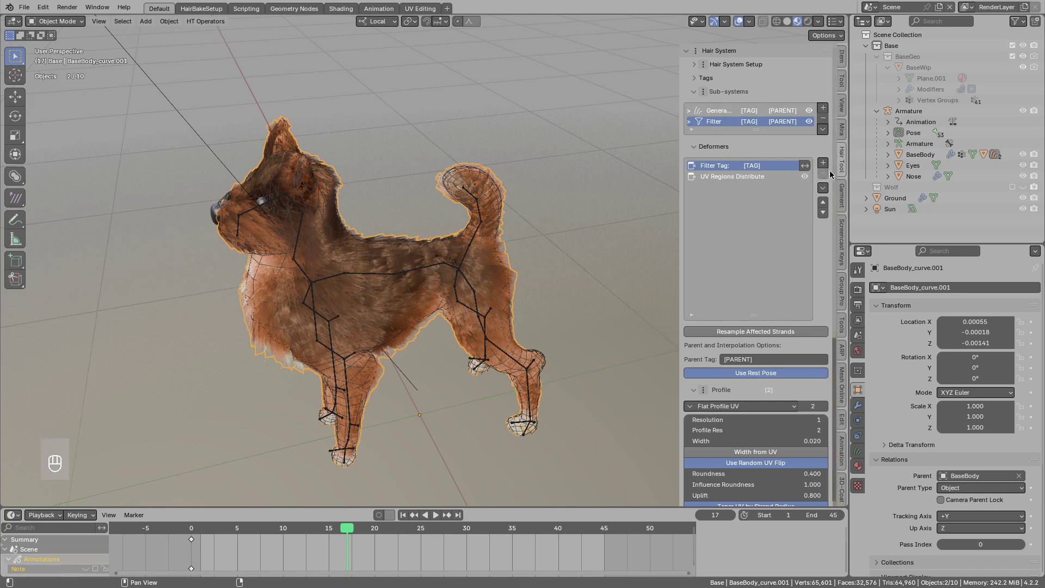
drag(823, 164, 722, 219)
drag(817, 332, 720, 292)
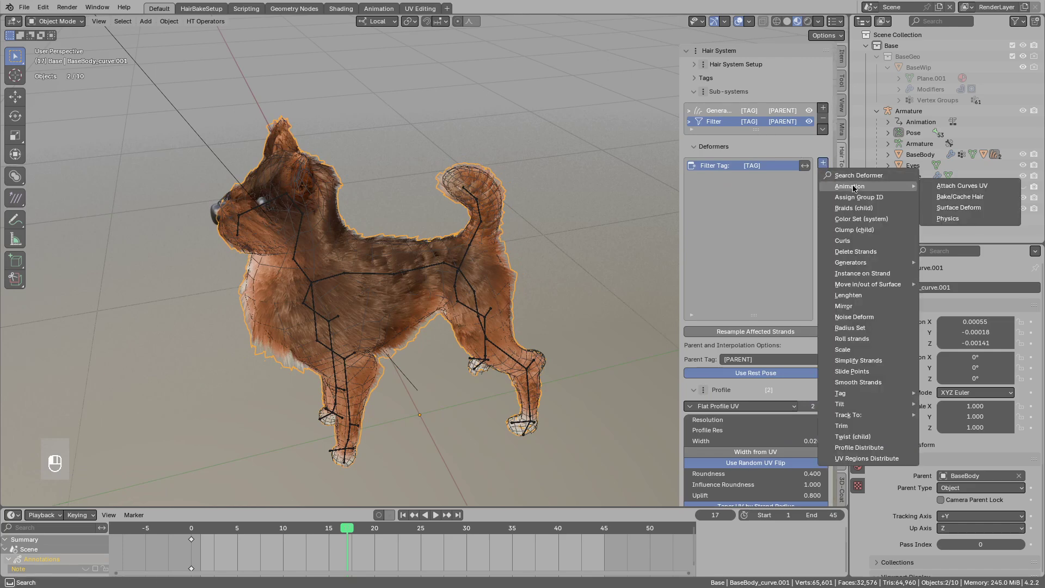
drag(951, 189, 964, 192)
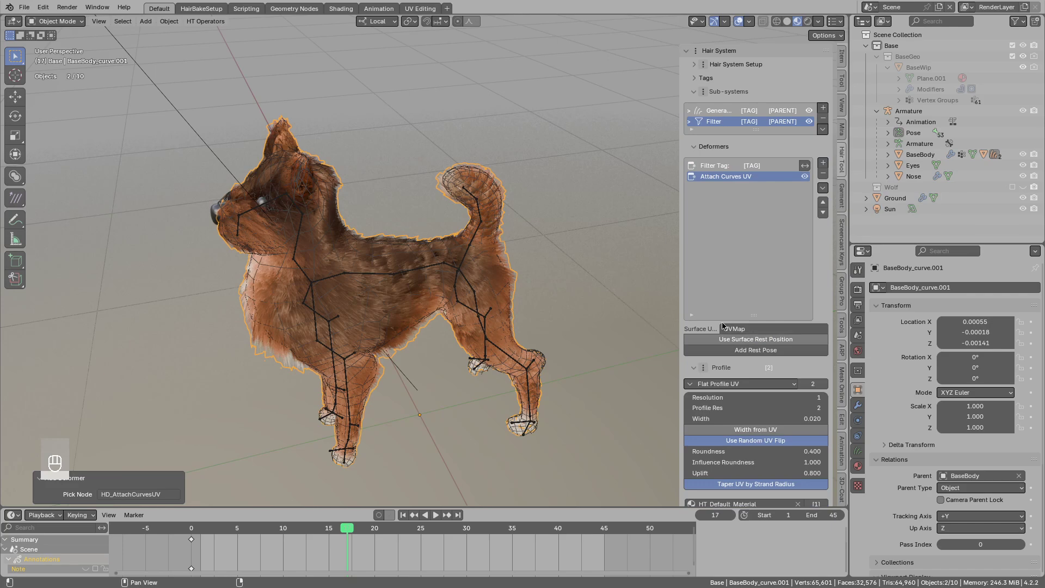
- Hide the fur curves and bring up a UV Editor on the BaseBody mesh
key(h)
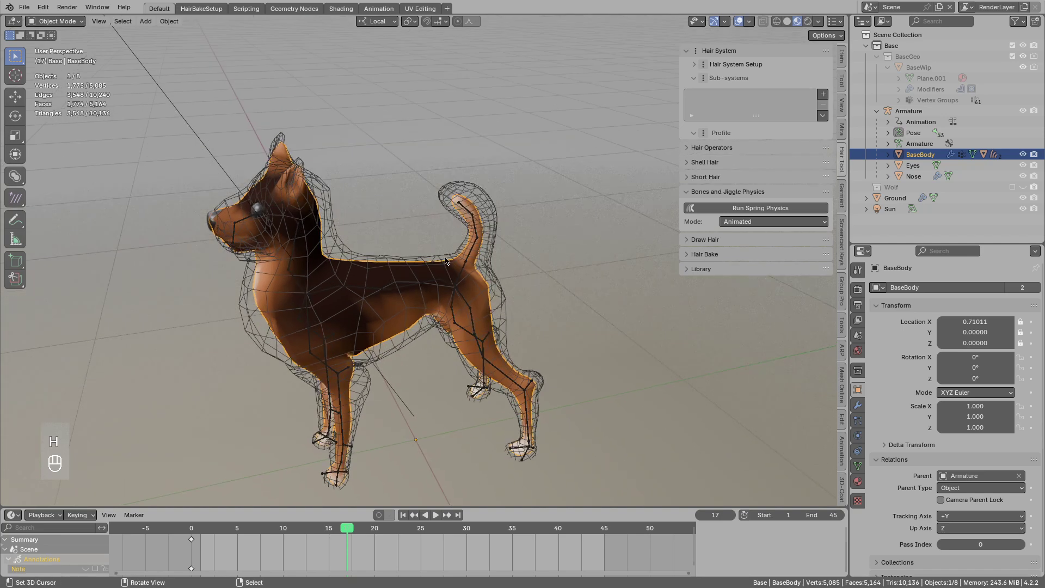
key(ctrl+shift+h)
key(ctrl+shift+w)
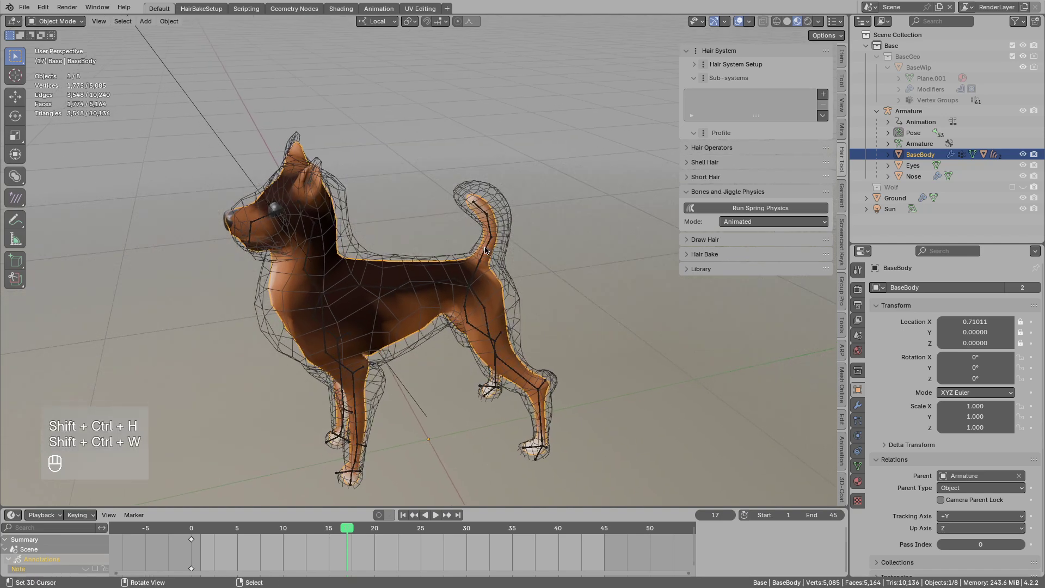
key(ctrl+shift+q)
key(ctrl+shift+q)
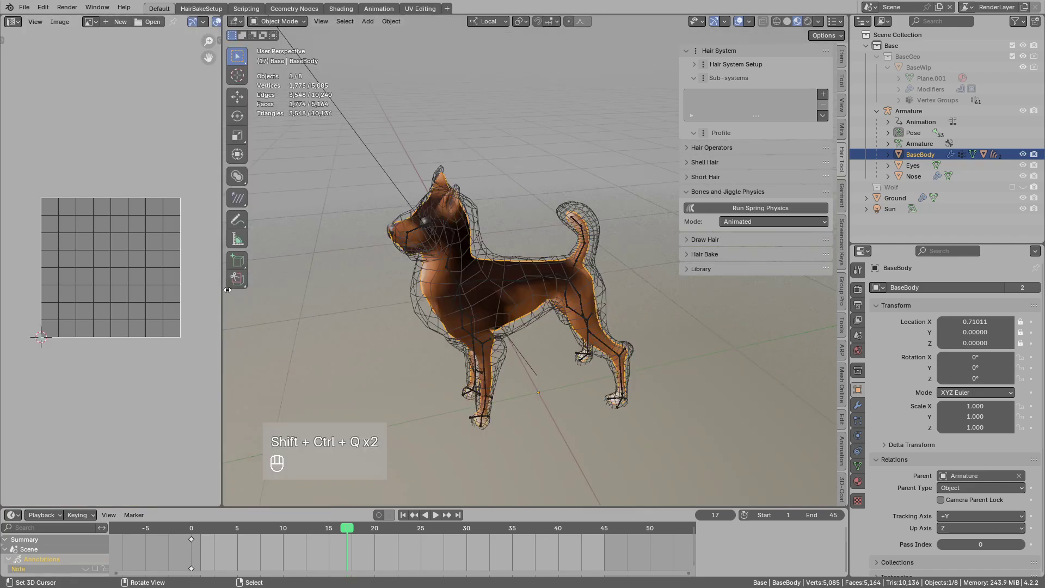
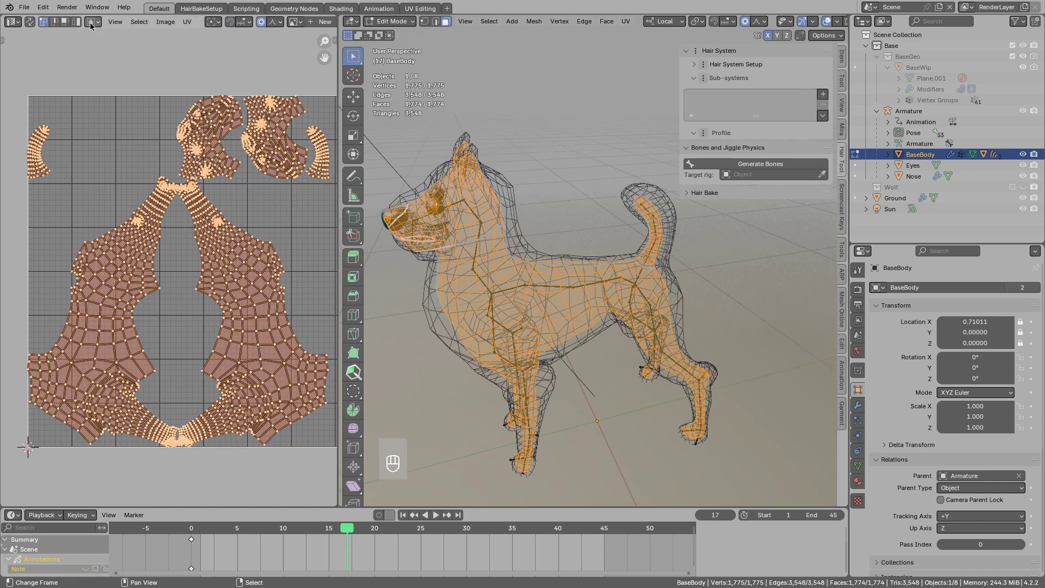
- Inspect the body's UV layout in Edit Mode, box-selecting and nudging UV islands
drag(80, 26, 208, 258)
click(207, 257)
drag(232, 275, 219, 278)
key(g)
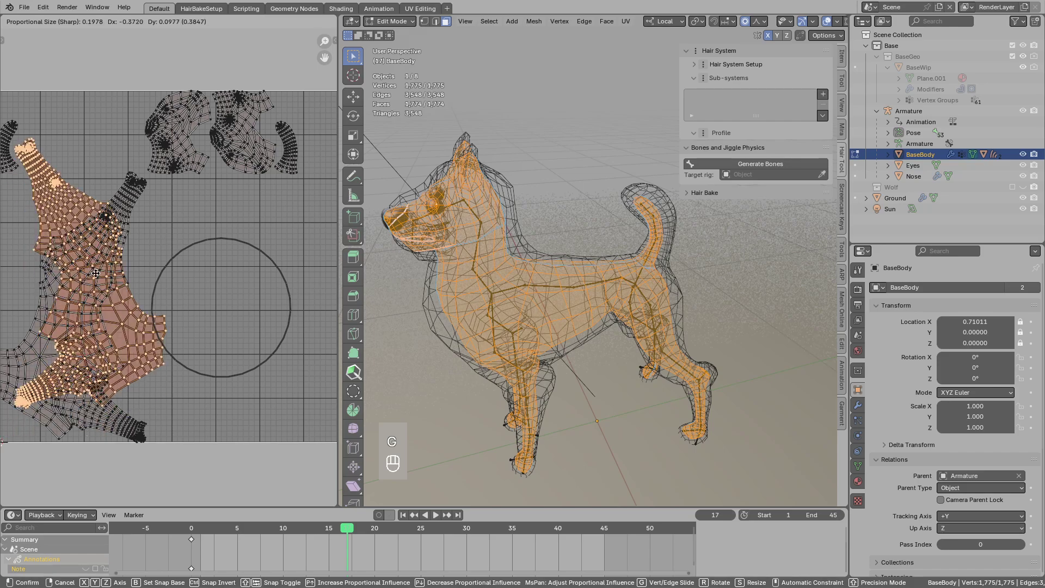
key(a)
drag(171, 237, 146, 226)
drag(133, 222, 226, 250)
middle_click(173, 267)
drag(184, 271, 202, 240)
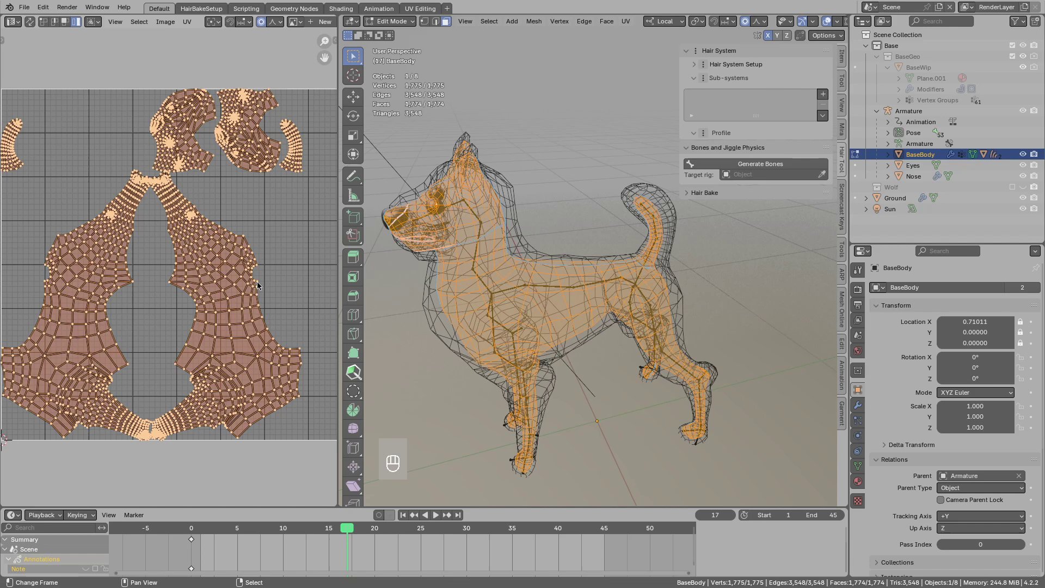
- Leave Edit Mode, look the body over in the viewport and unhide the fur curves for the UVMap surface
key(Tab)
drag(233, 218, 320, 404)
middle_click(346, 458)
drag(346, 508, 274, 500)
drag(274, 500, 351, 421)
drag(407, 356, 429, 300)
drag(435, 305, 452, 279)
drag(453, 278, 555, 253)
key(alt+h)
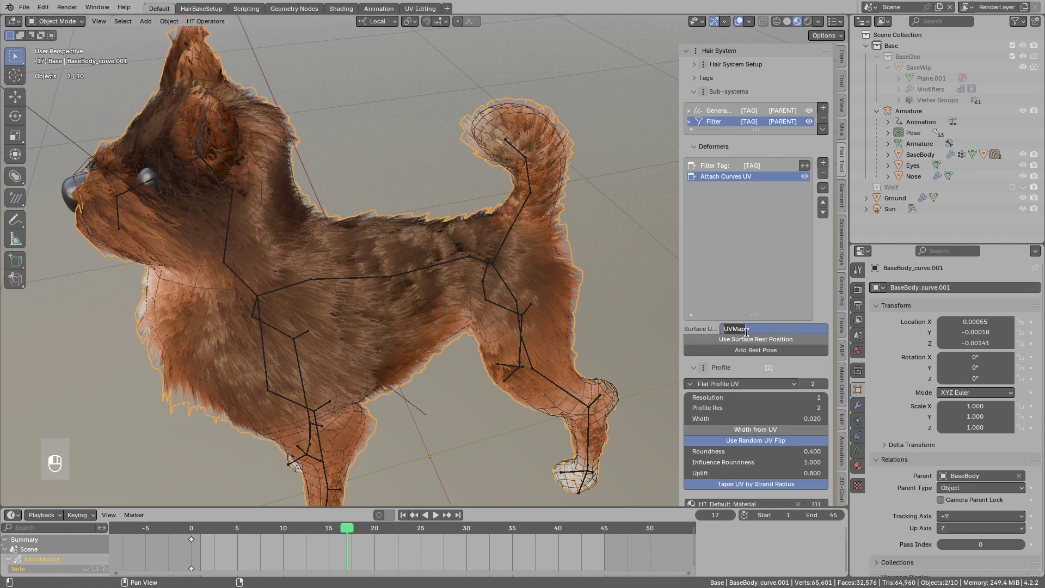
- Add a Surface Deform deformer after Attach Curves UV in the fur's Filter stack
drag(771, 245, 469, 285)
drag(481, 275, 534, 230)
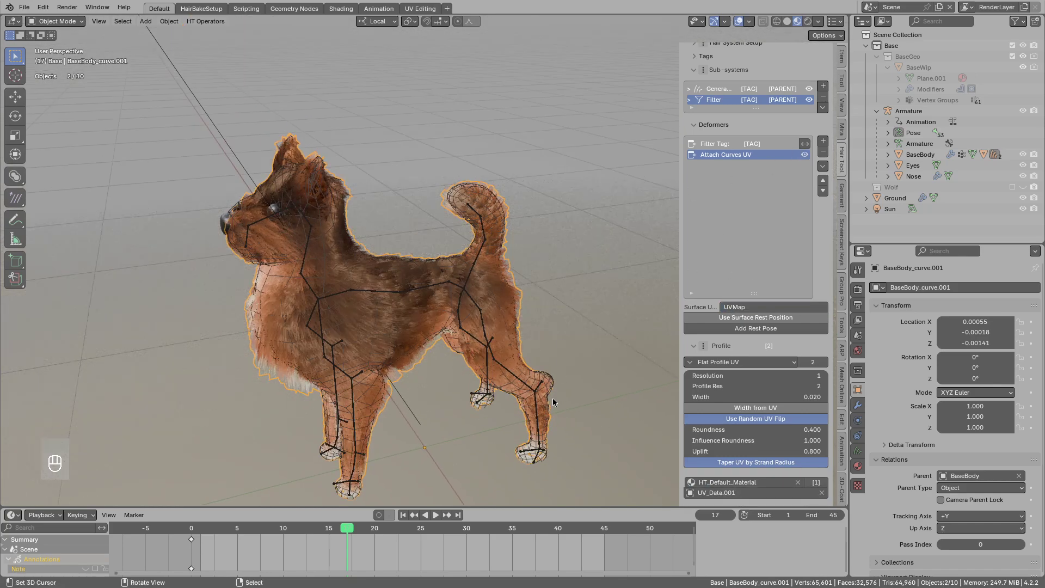
click(540, 410)
key(g)
drag(507, 415, 464, 423)
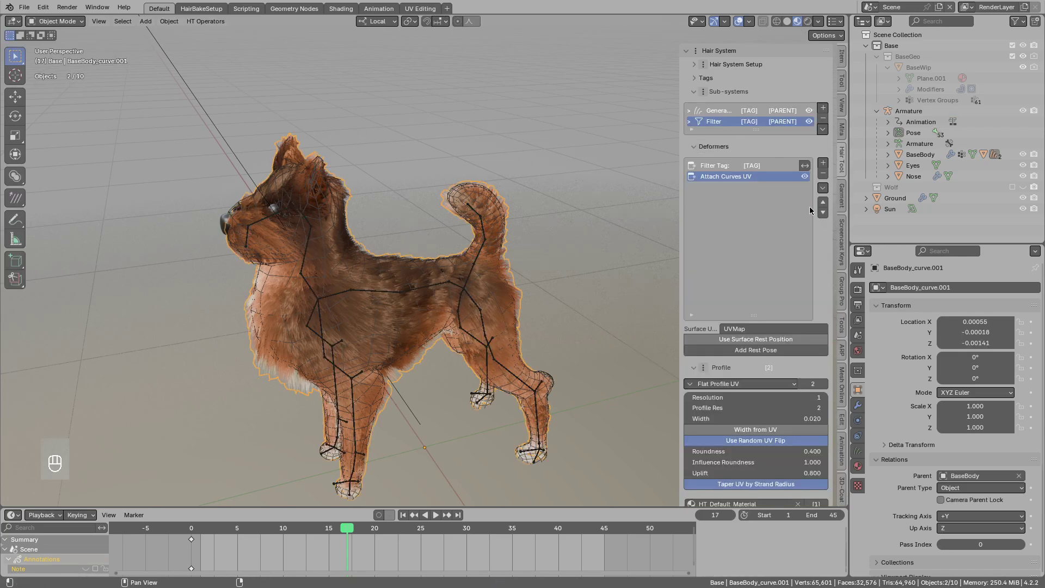
- Select the armature in Pose Mode and move a bone to test the fur following it
drag(829, 166, 964, 212)
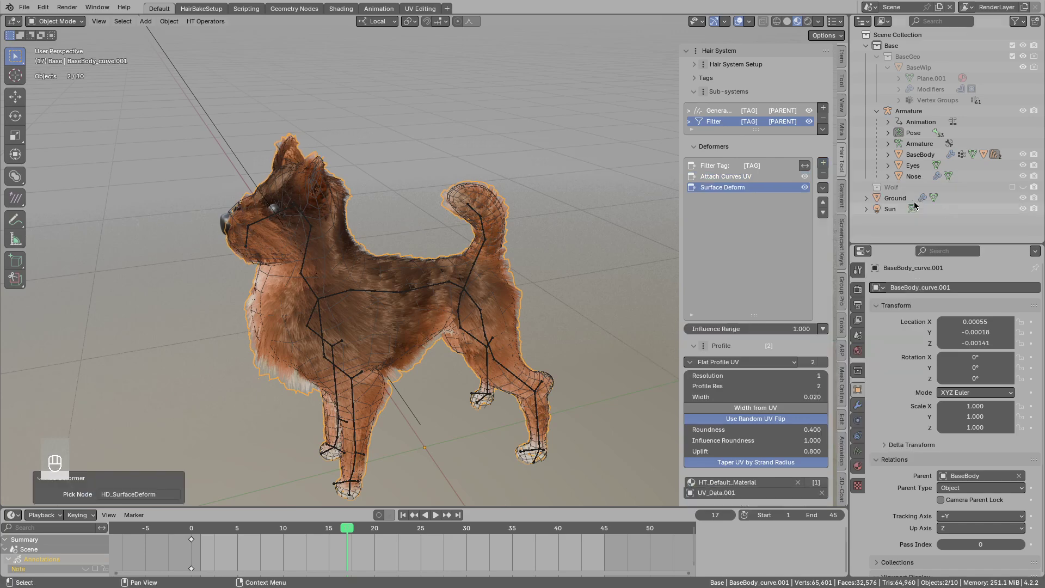
key(g)
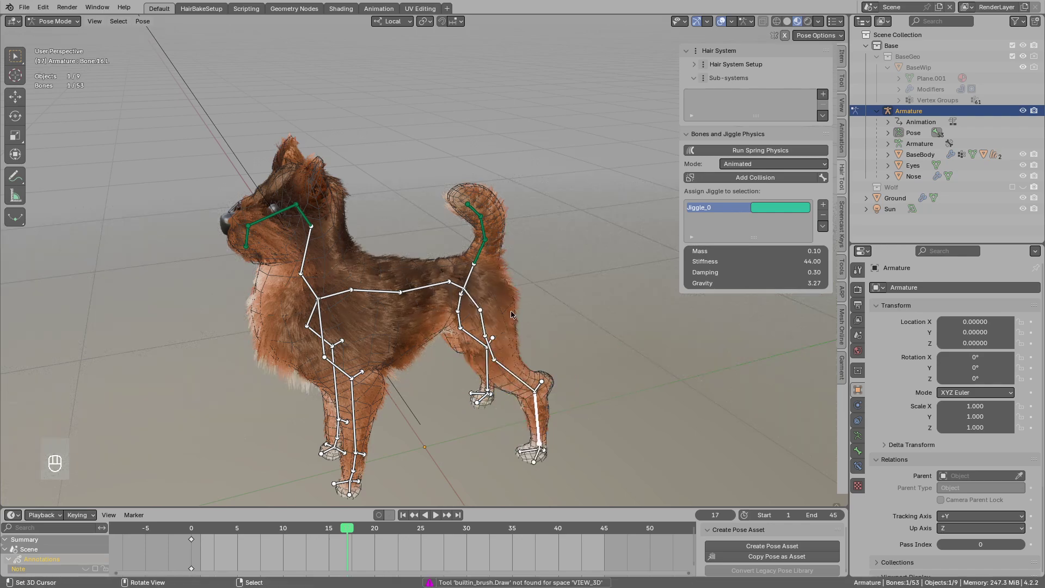
- Play the bone animation to watch the fur, then select the hair curves and view its Deformers list
click(500, 306)
middle_click(494, 305)
click(486, 304)
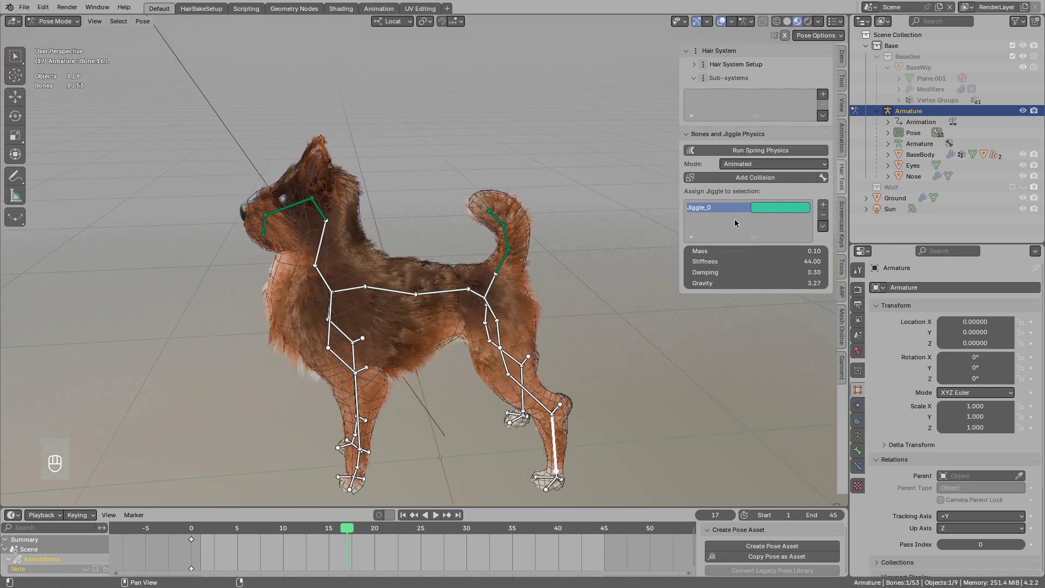
key(shift+space)
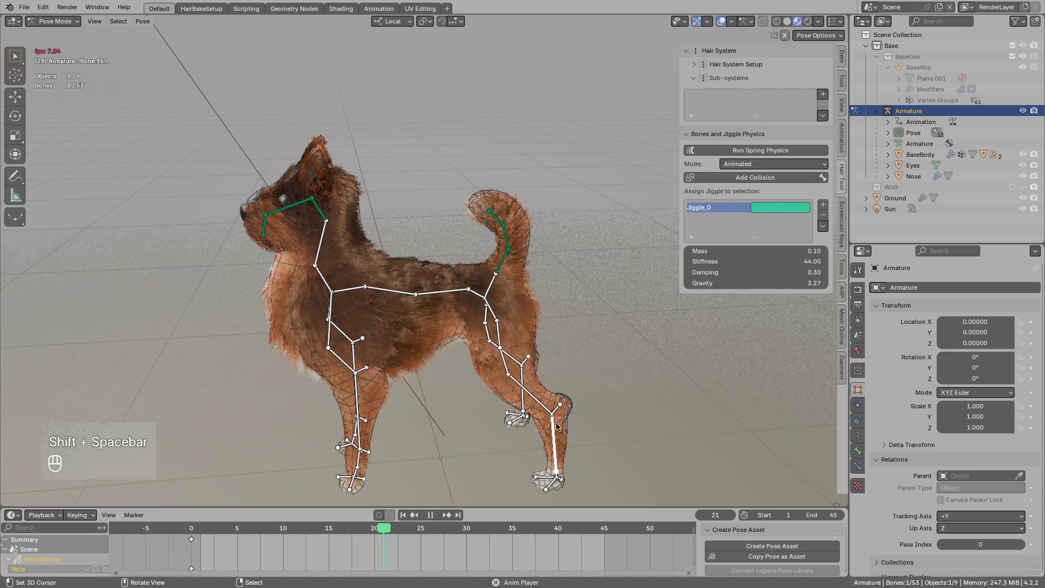
key(g)
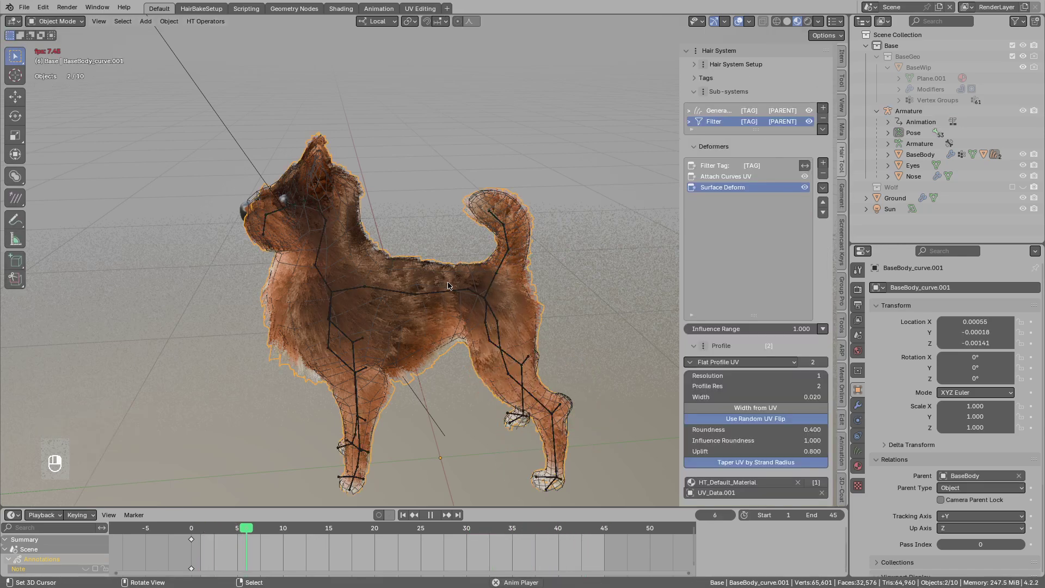
drag(484, 300, 501, 305)
- Add a Bake/Cache Hair deformer and play the animation to compare the fur with it
key(shift+space)
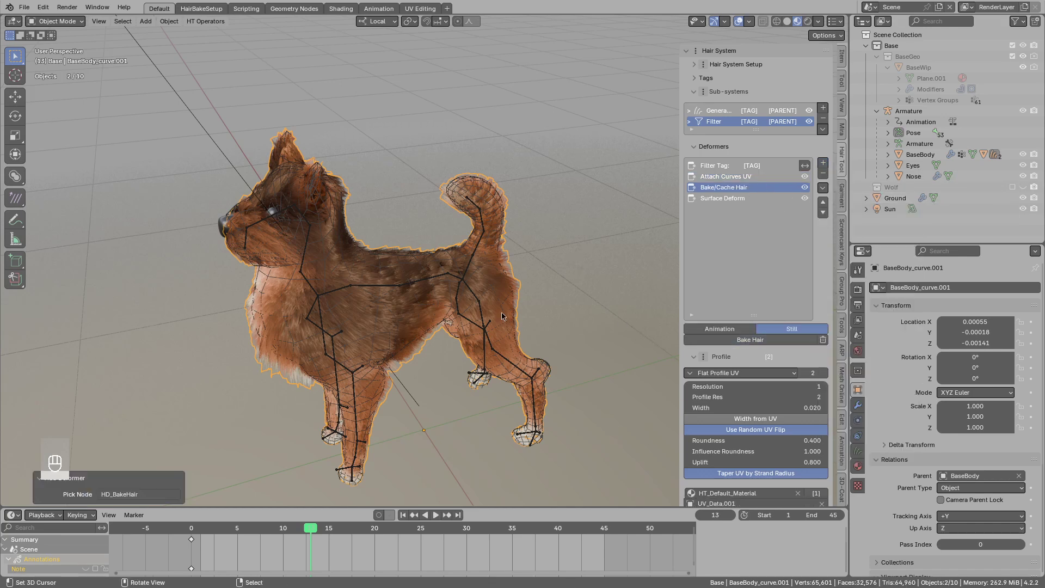
key(shift+space)
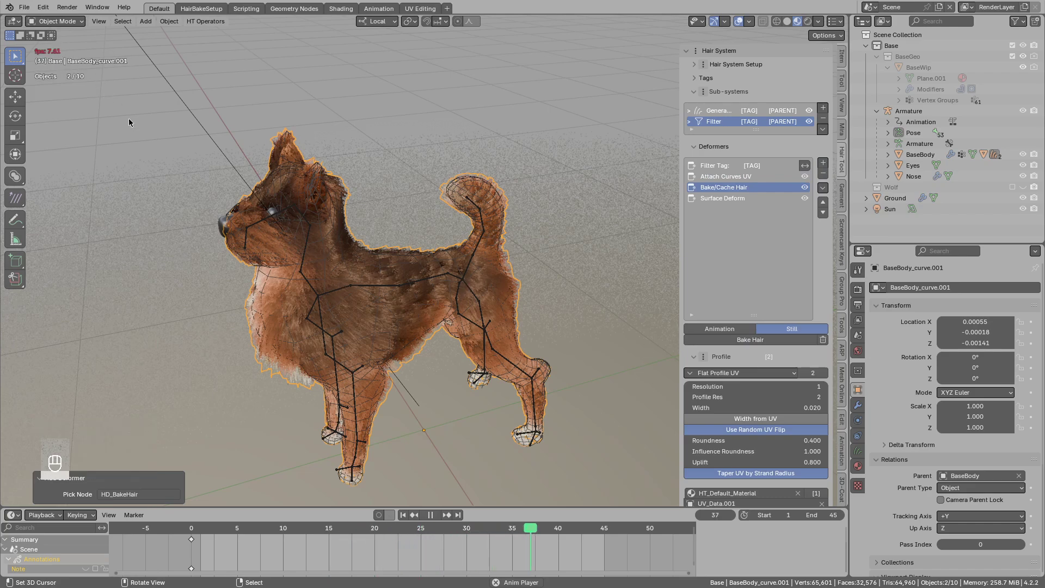
key(shift+space)
click(442, 313)
drag(426, 301, 504, 315)
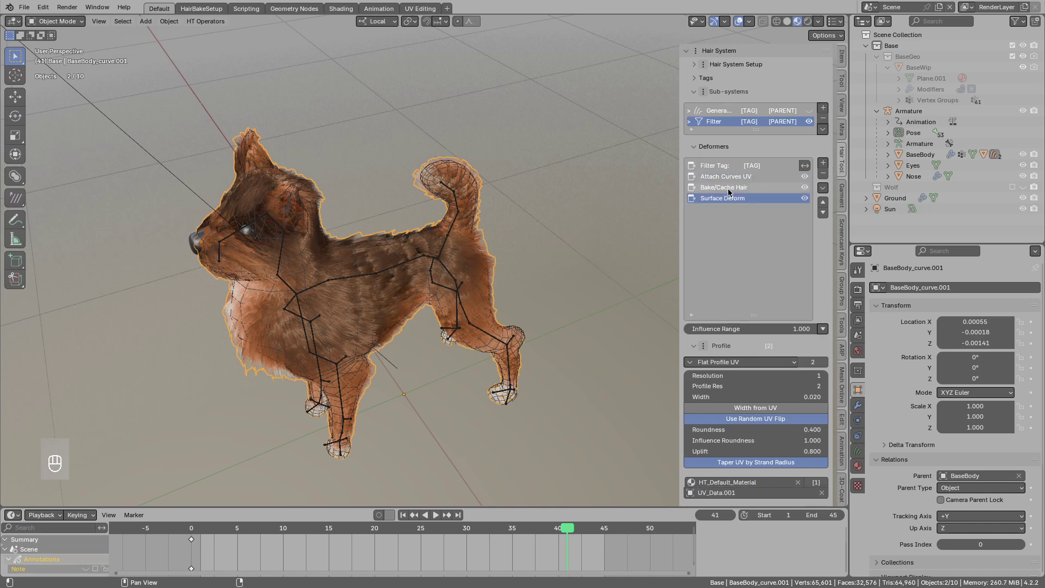
- Disable Attach Curves UV, replay the animation, then put the armature back in Pose Mode
click(810, 175)
key(shift+space)
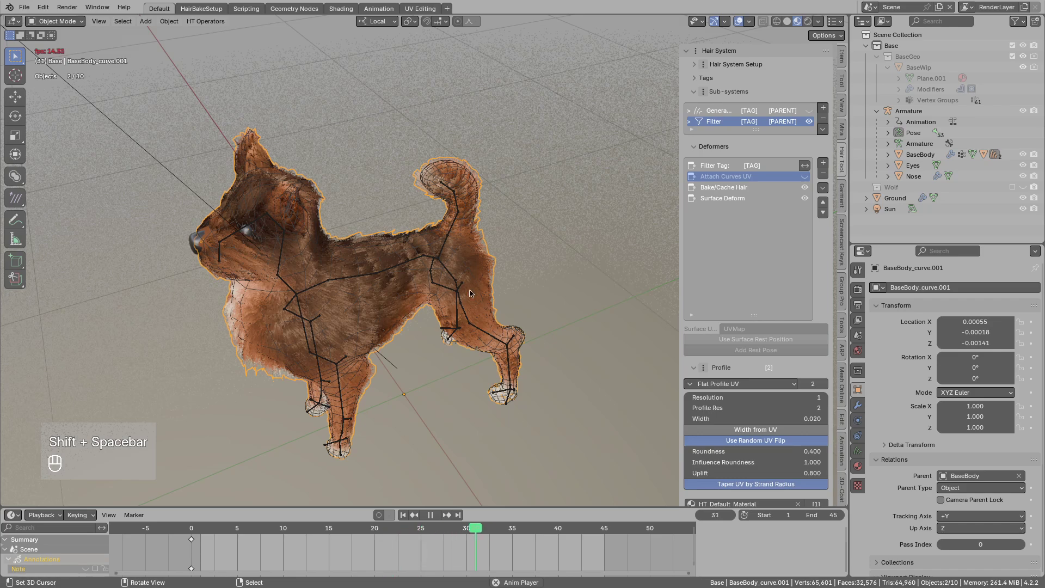
key(shift+space)
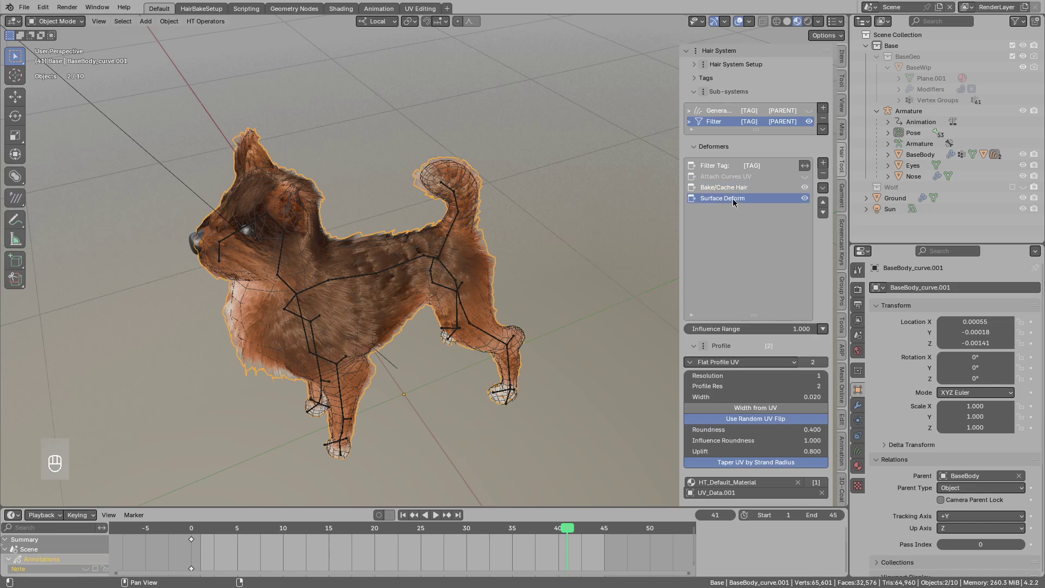
key(shift+space)
- Check the bone animation, then add a Physics deformer (stiffness 0.500, damping 0.200, gravity -1.000) to the fur
key(g)
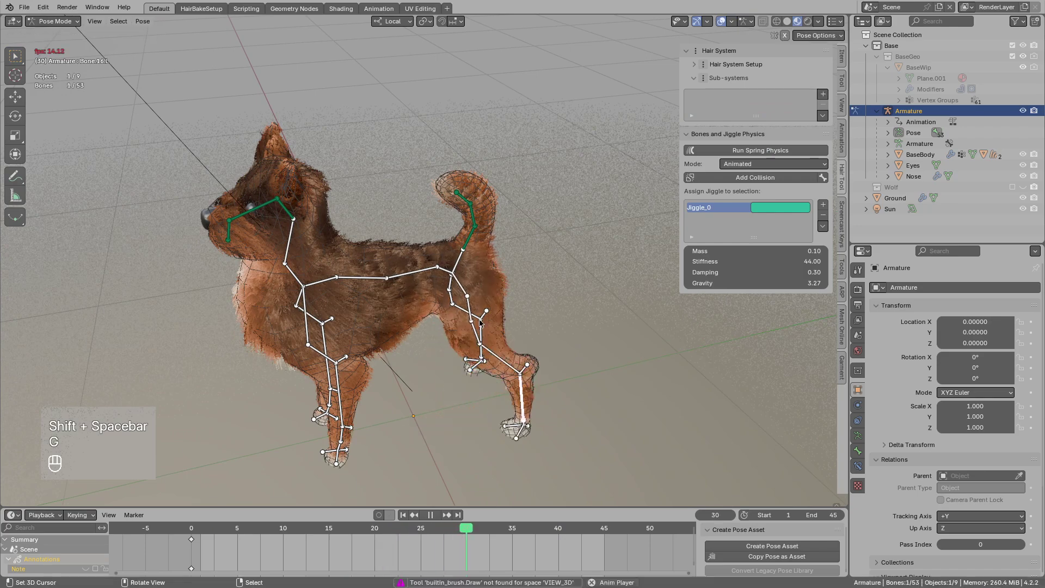
key(shift+space)
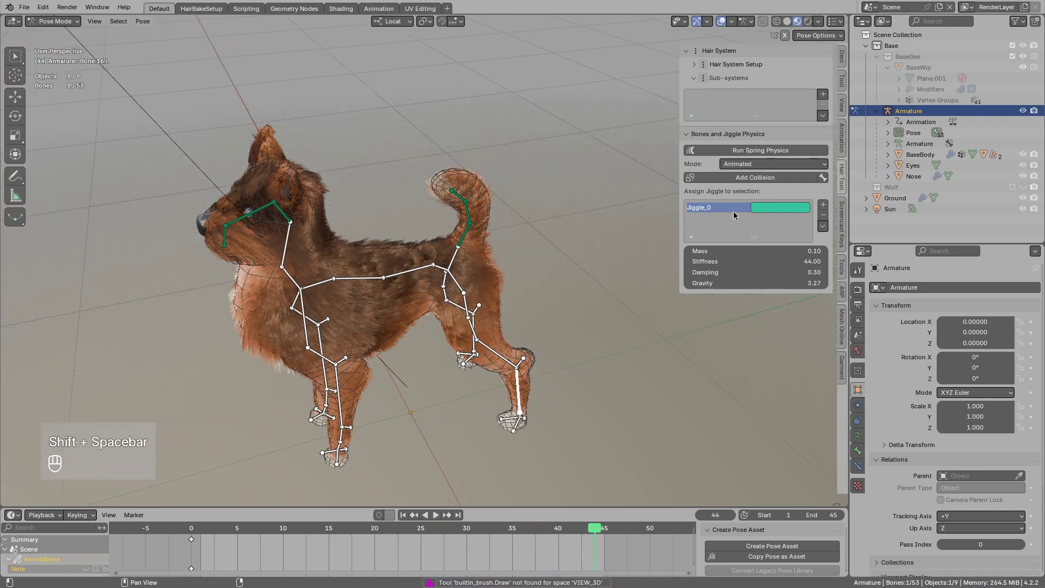
click(478, 282)
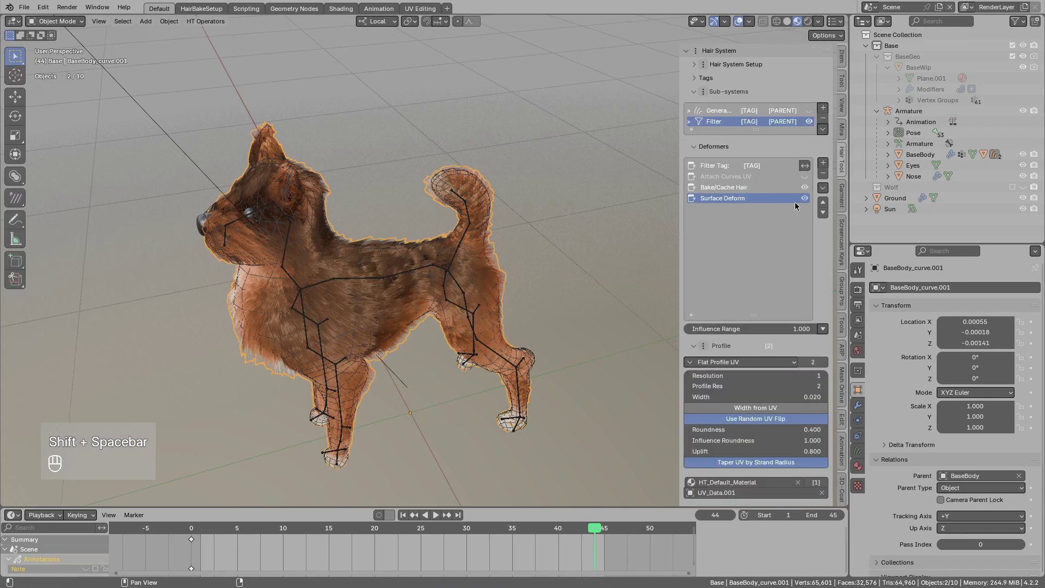
drag(829, 165, 946, 218)
key(shift+space)
click(512, 347)
- Play the animation and move a bone in posing to watch the physics fur react
middle_click(513, 376)
key(g)
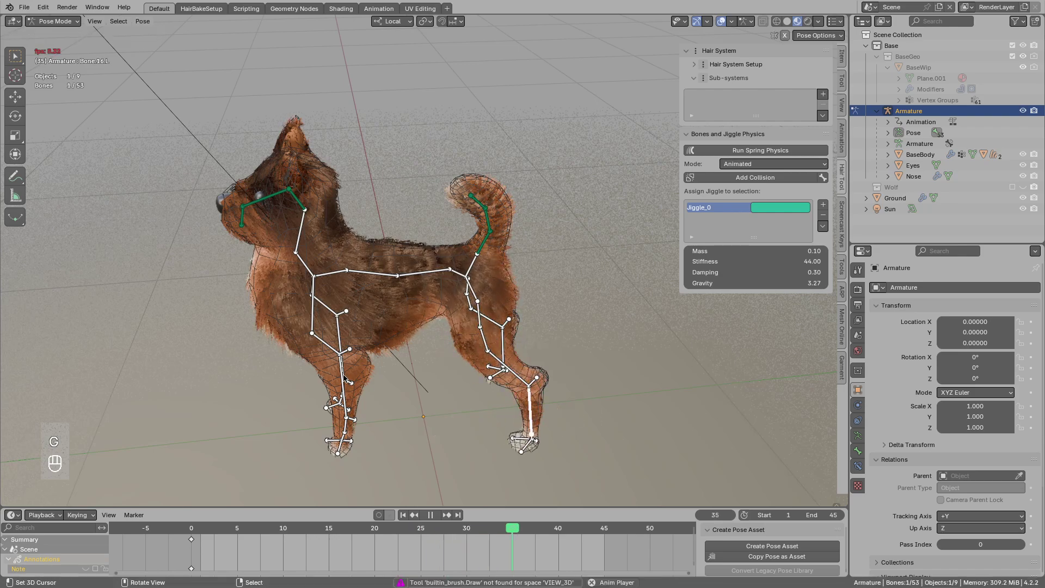
middle_click(362, 379)
key(g)
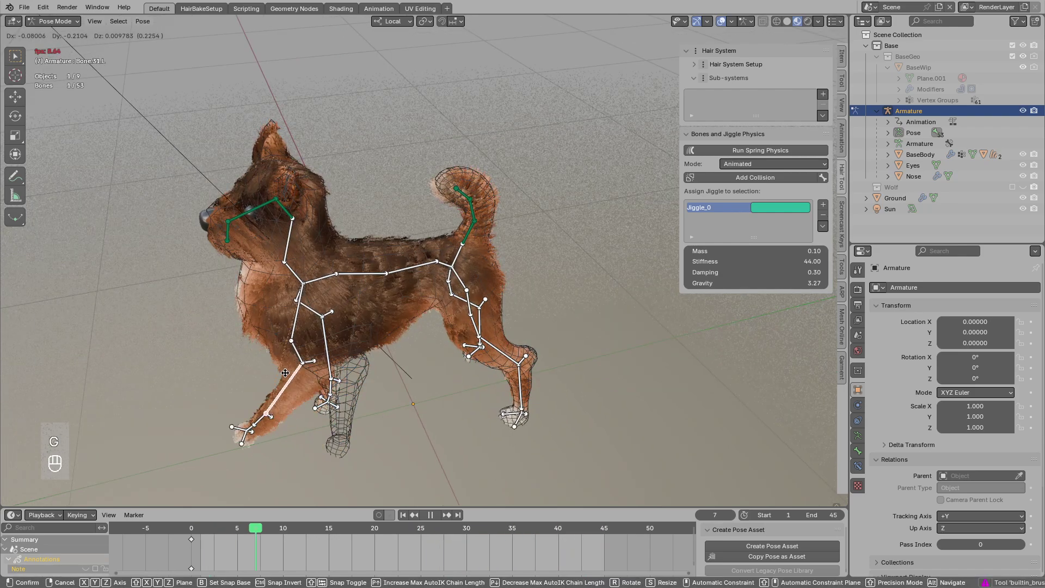
click(395, 309)
key(g)
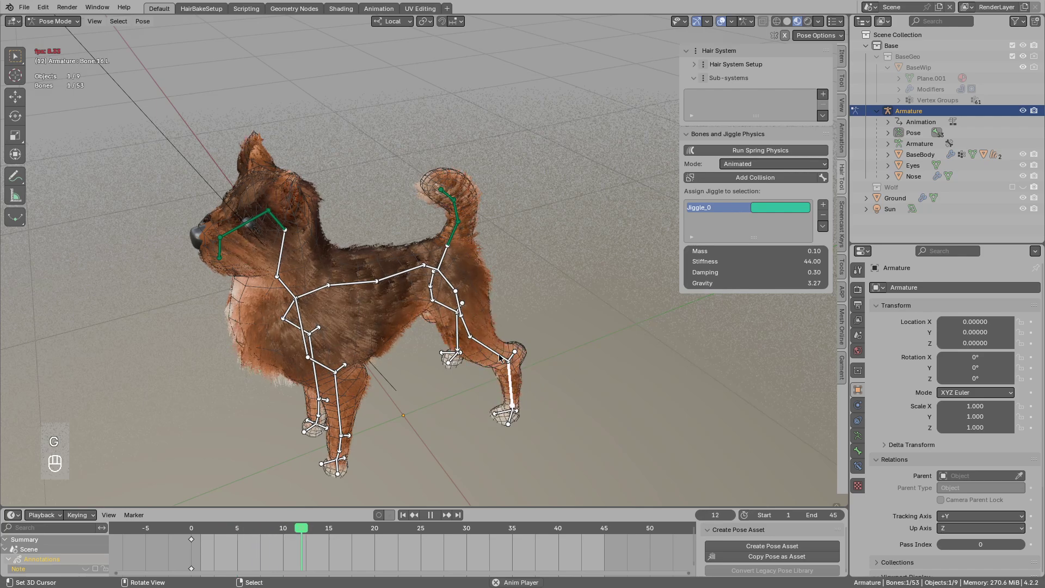
- Mask the Physics deformer with the AnimMask vertex group
drag(504, 357, 483, 358)
key(shift+space)
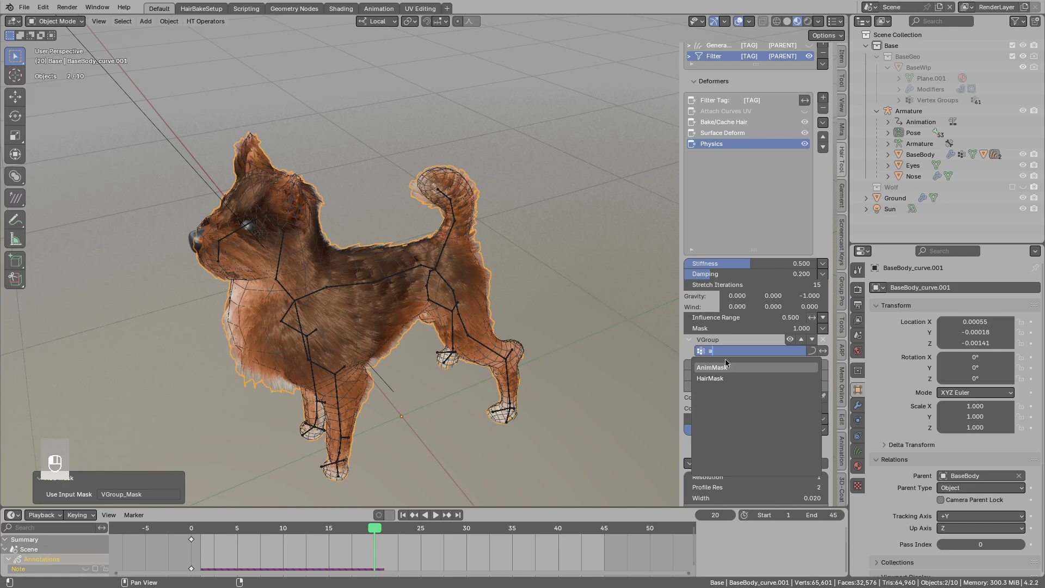
middle_click(793, 351)
middle_click(413, 315)
key(shift+space)
middle_click(444, 343)
drag(403, 248, 404, 295)
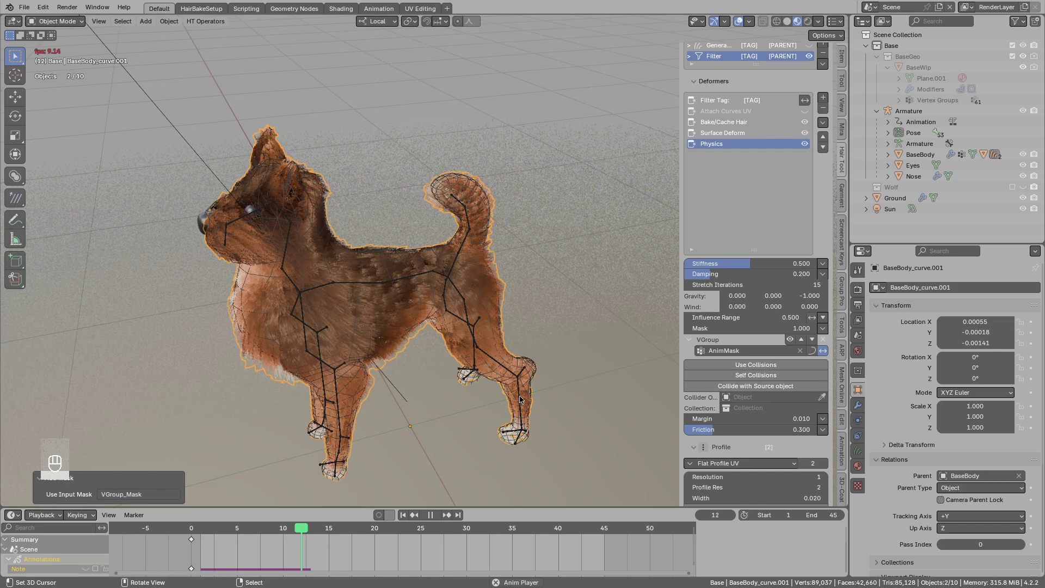
middle_click(511, 391)
- In Pose Mode, drag a bone during playback to test the masked physics fur
key(g)
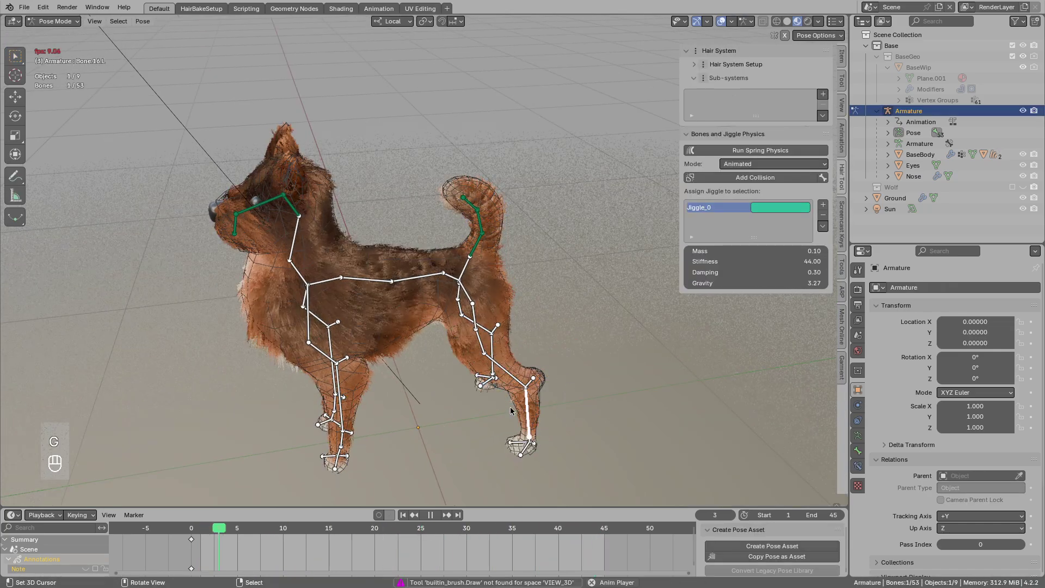
click(346, 395)
key(g)
drag(471, 356, 544, 353)
key(shift+space)
click(482, 341)
middle_click(490, 353)
middle_click(516, 361)
middle_click(481, 314)
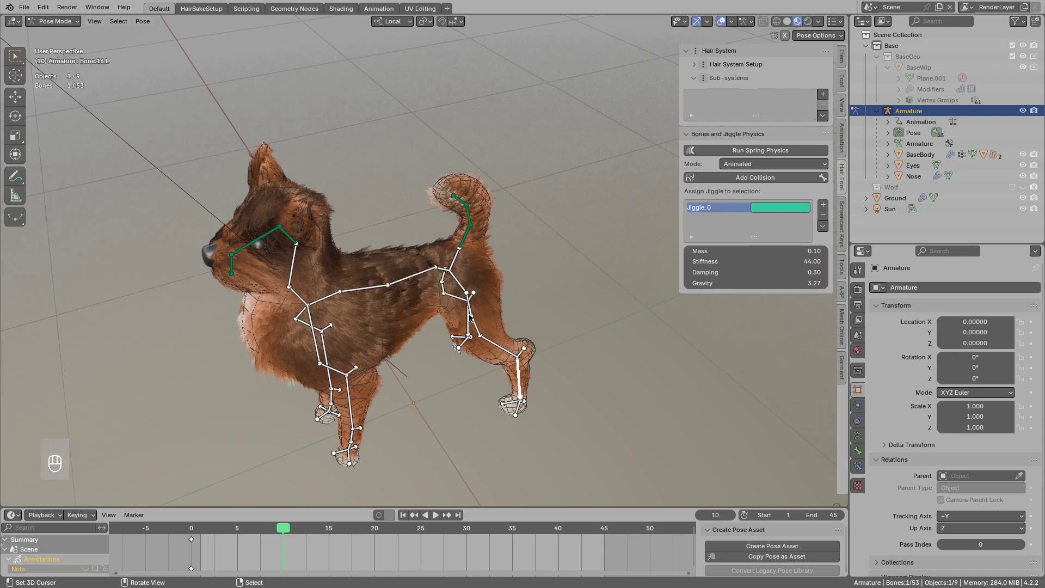
middle_click(472, 320)
key(shift+space)
- Drive the Physics Wind X with a frame/10 expression and play back to preview the swaying fur
key(g)
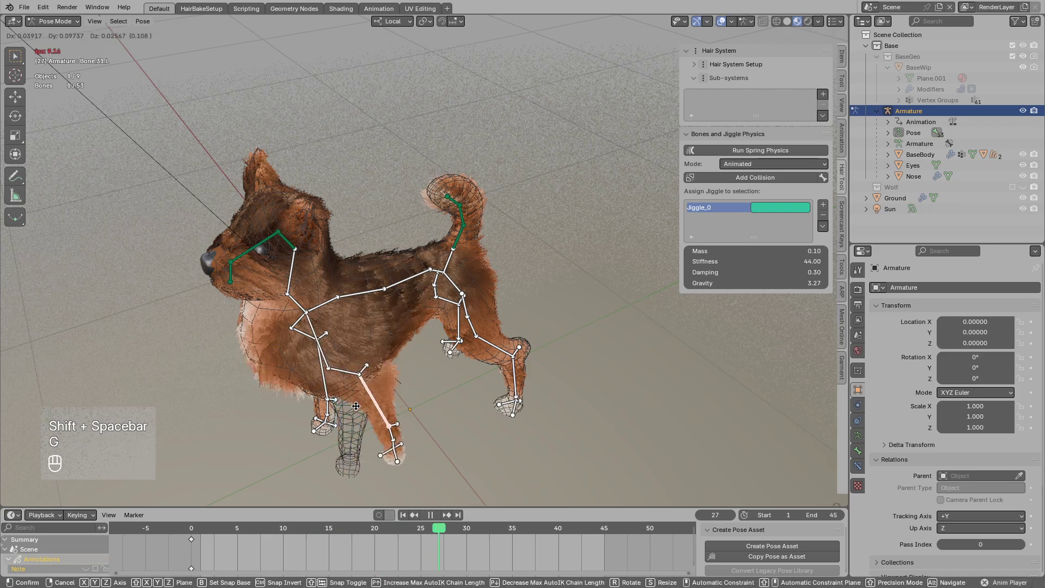
drag(392, 344, 407, 337)
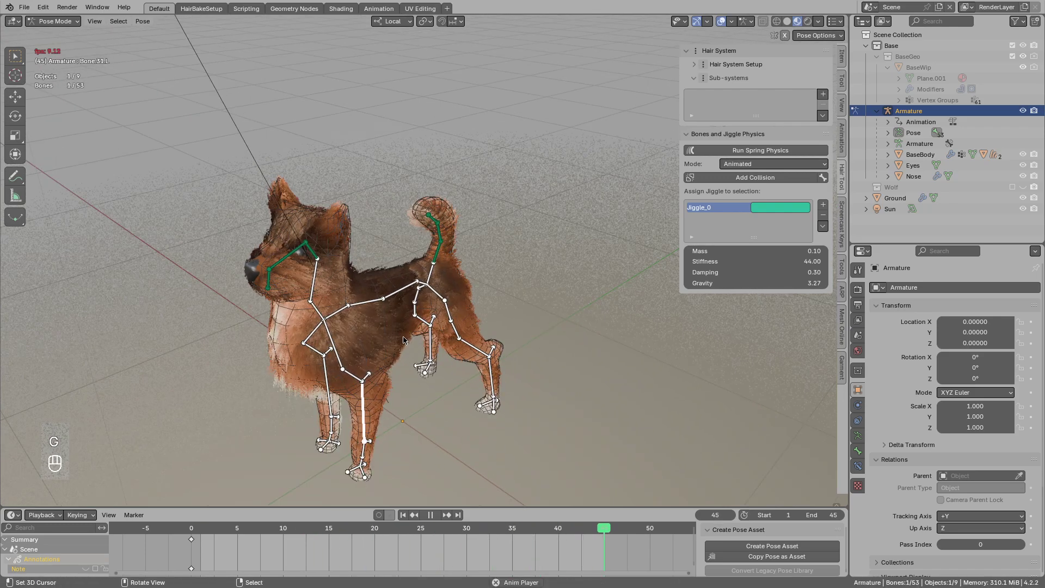
key(shift+space)
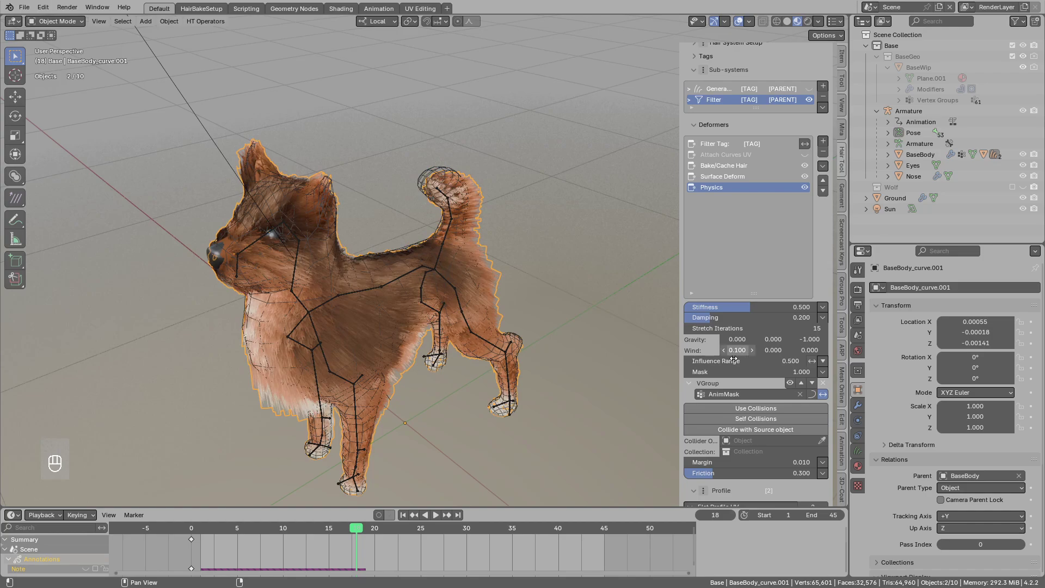
key(shift+space)
middle_click(468, 314)
key(shift+space)
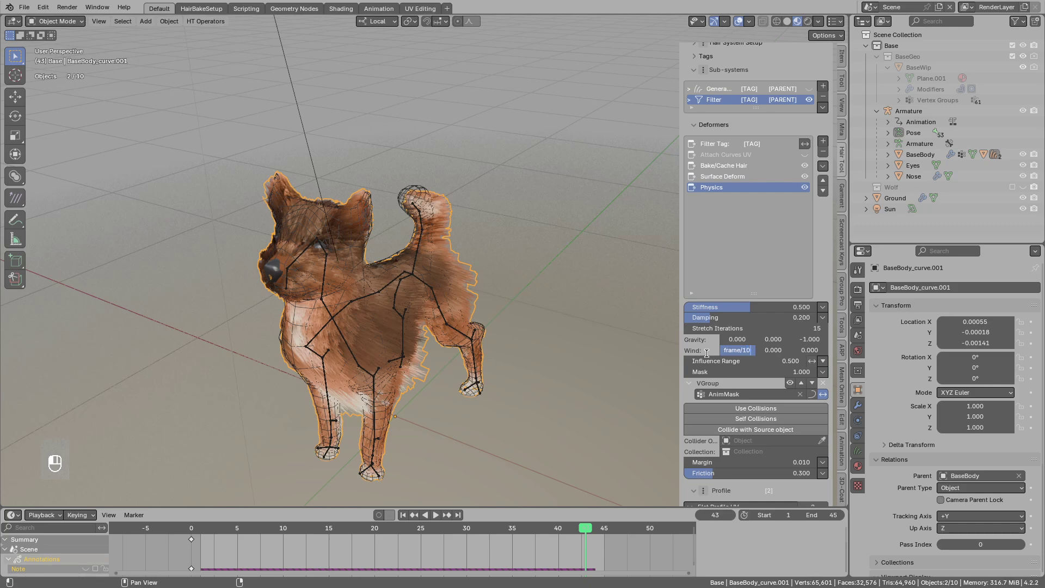
key(shift+space)
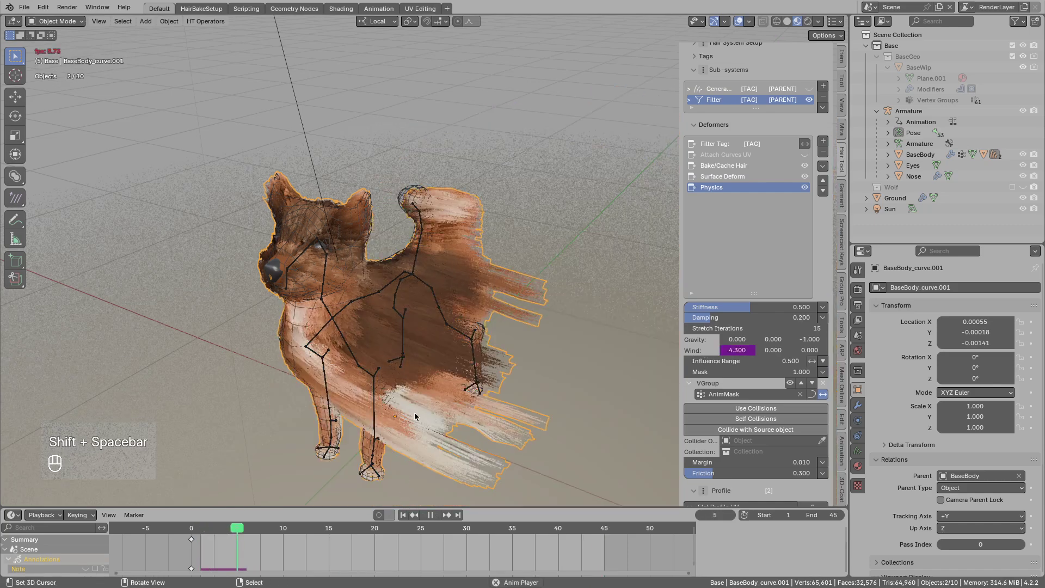
drag(474, 327, 512, 267)
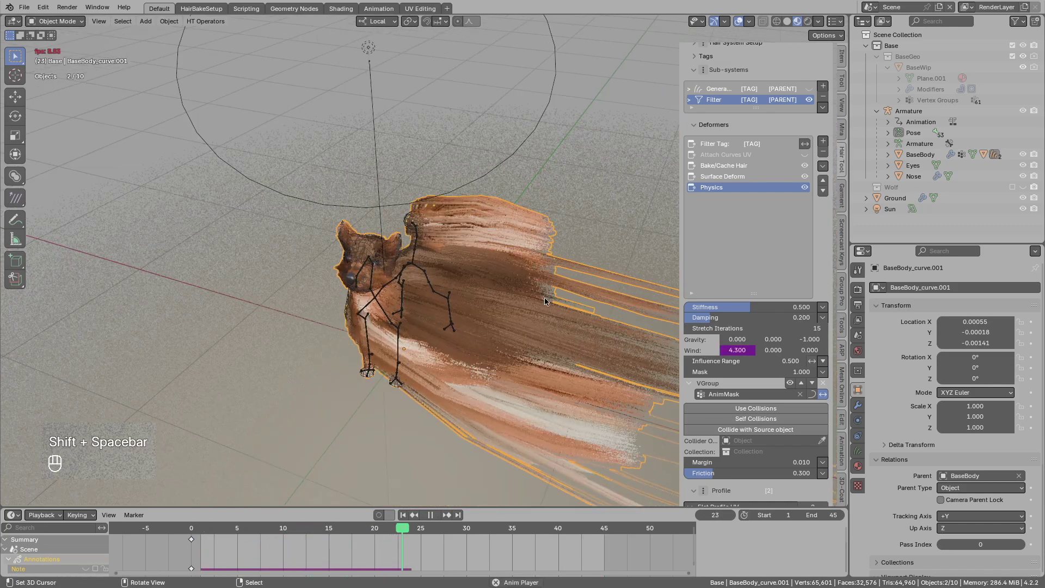
key(shift+space)
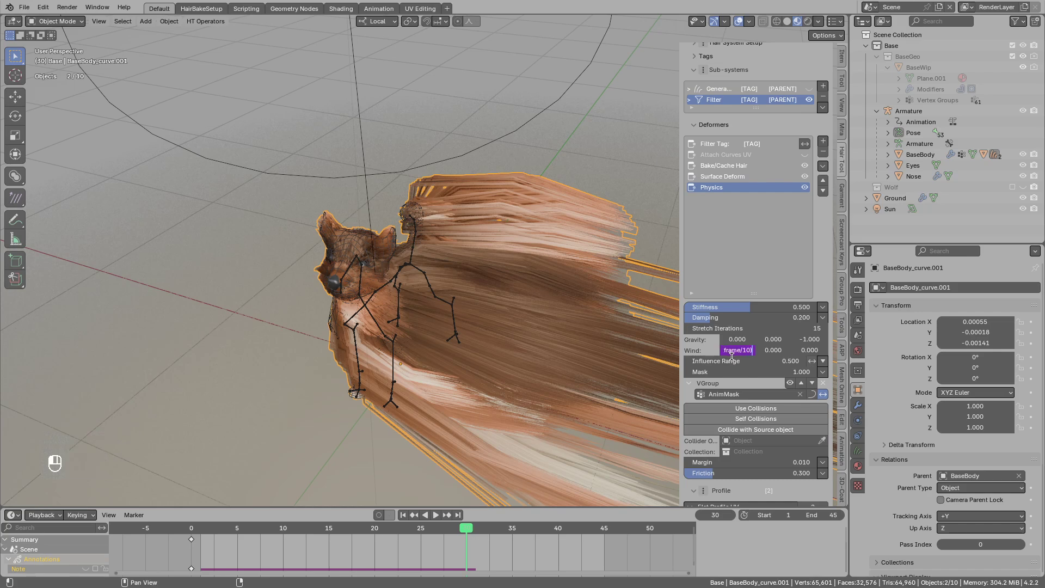
- Change the wind expression to frame/4 and replay to watch the fur blow harder
key(BackSpace)
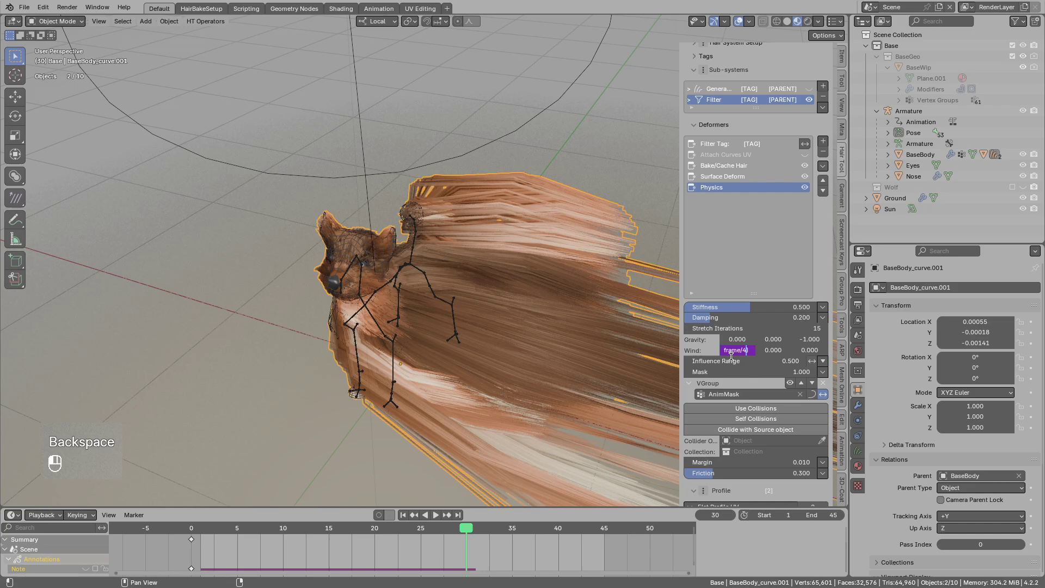
key(shift+space)
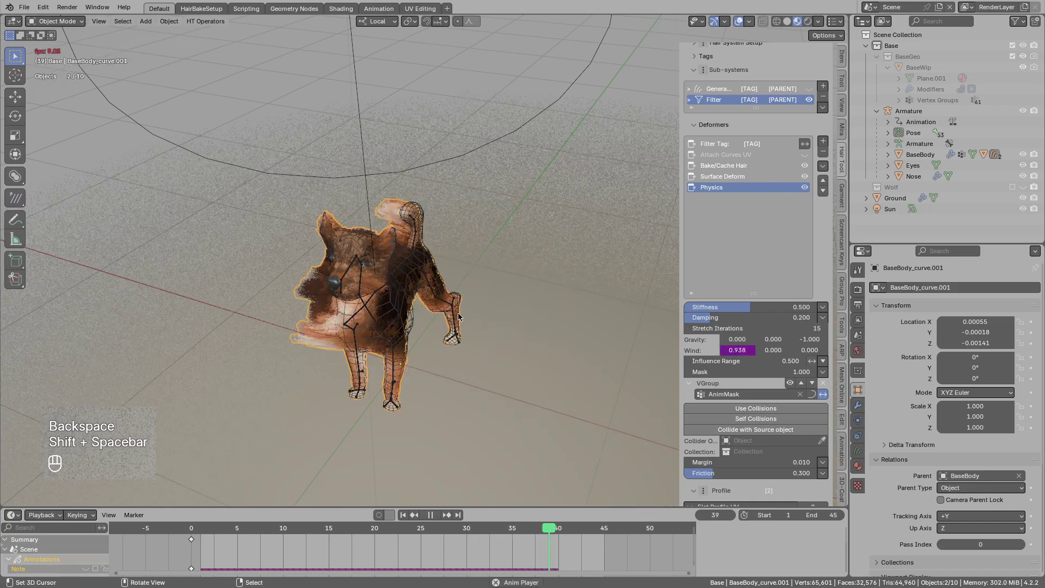
drag(377, 291, 412, 289)
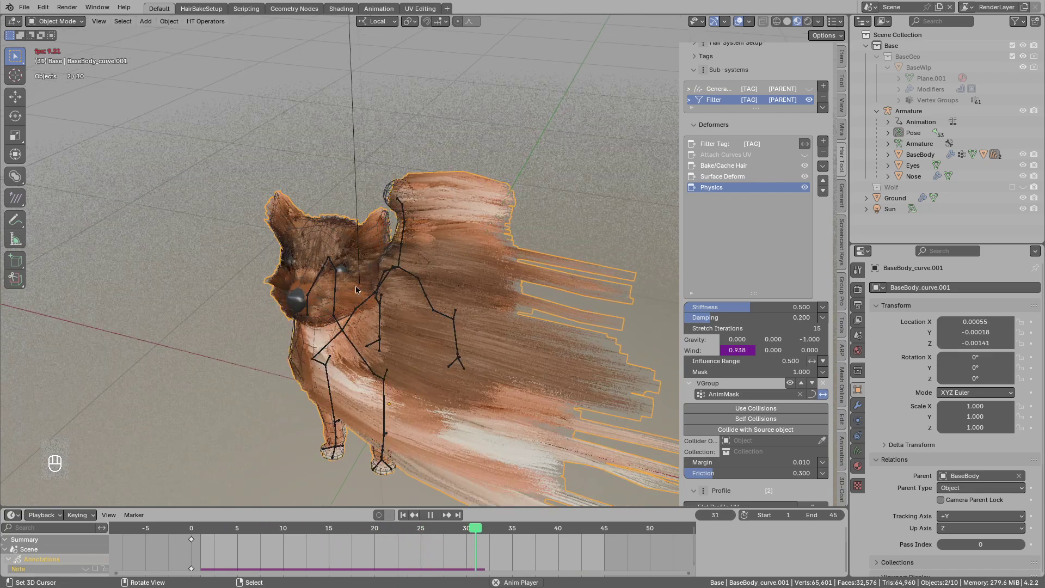
key(shift+space)
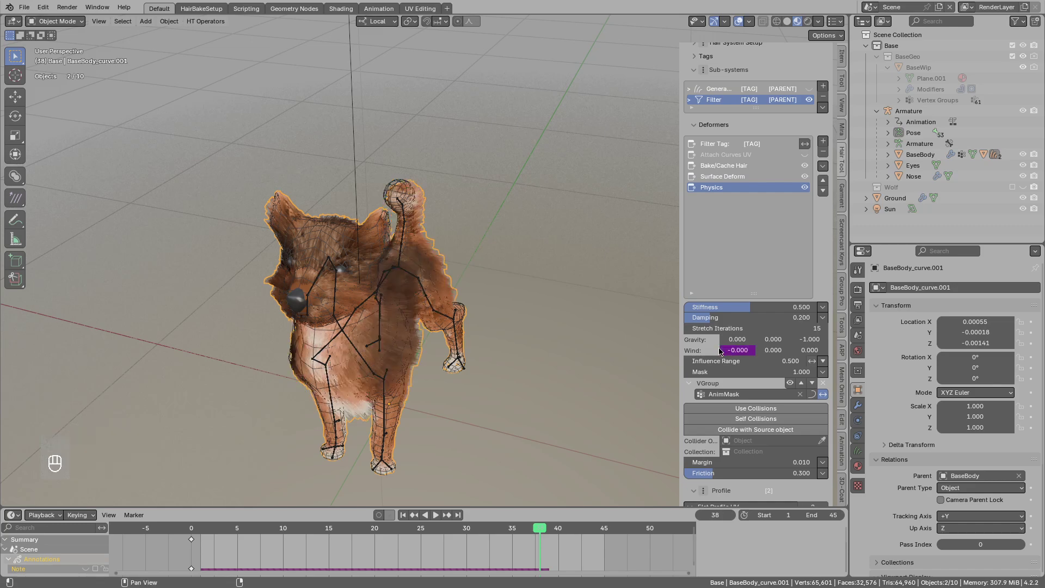
key(shift+space)
- Scale the Wind X expression down to peak near 0.02 and orbit around the dog during playback
middle_click(413, 324)
drag(414, 324, 467, 311)
click(479, 302)
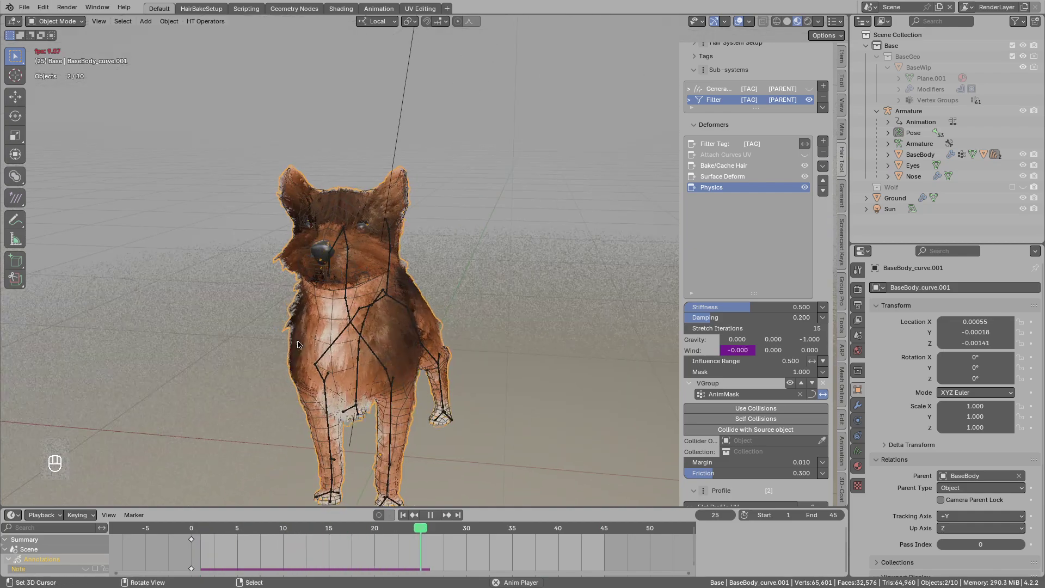
middle_click(331, 344)
drag(383, 344, 458, 348)
drag(422, 337, 375, 320)
middle_click(377, 333)
key(shift+space)
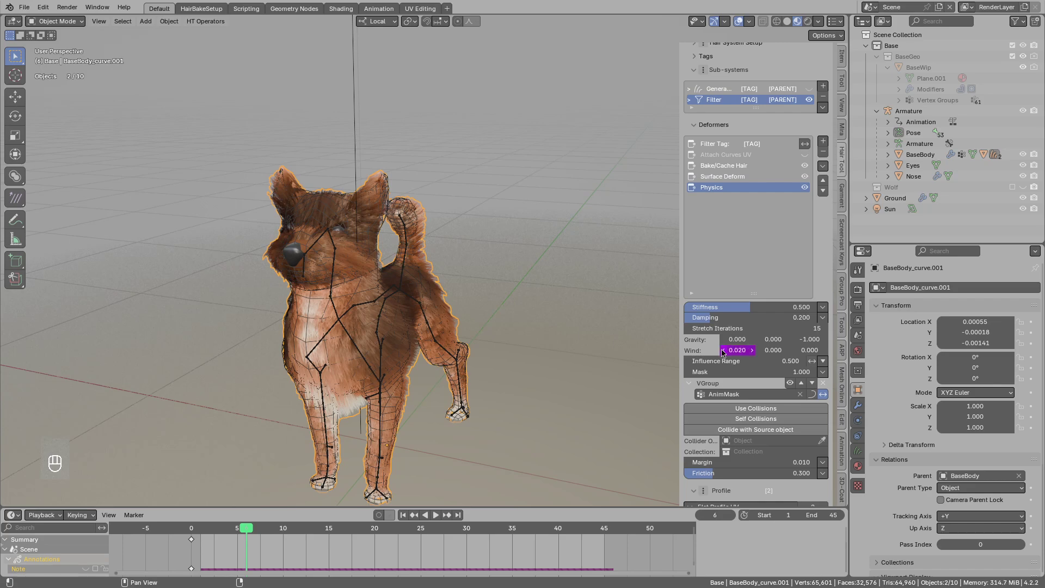
- Replay with the weaker wind, orbiting the view to check the fur only sways slightly
key(shift+space)
middle_click(421, 327)
drag(402, 323, 407, 324)
drag(403, 327, 426, 319)
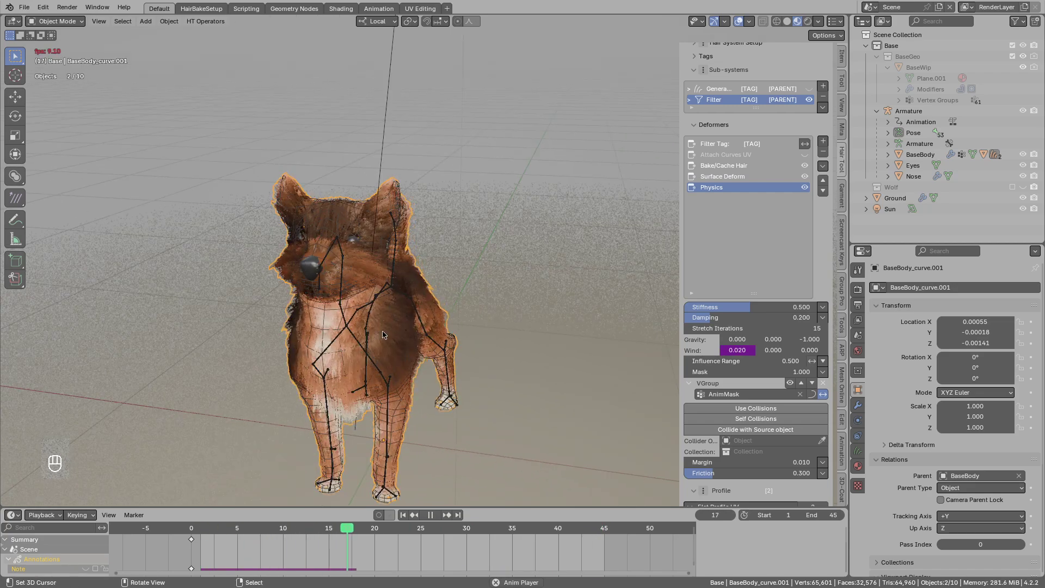
middle_click(435, 339)
- Enable Use Collisions and Collide with Source object with a 0.020 margin while previewing playback
key(shift+space)
middle_click(451, 339)
click(428, 340)
drag(440, 356, 444, 328)
drag(436, 335, 434, 322)
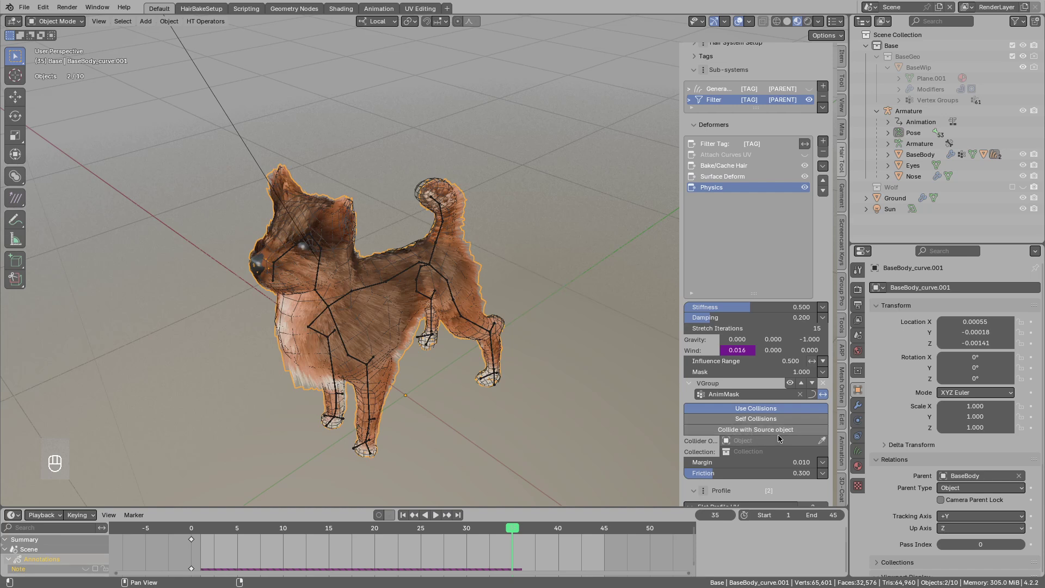
key(shift+space)
key(shift+space)
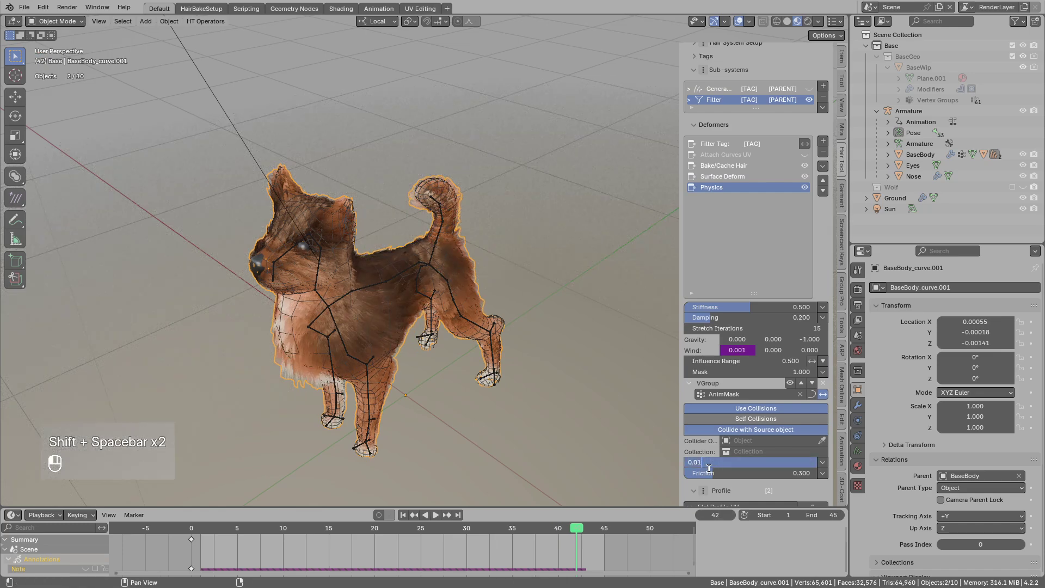
key(shift+space)
- Raise the Physics deformer's Influence Range to 0.900 and stop playback to check the fur
middle_click(454, 323)
drag(452, 319, 392, 312)
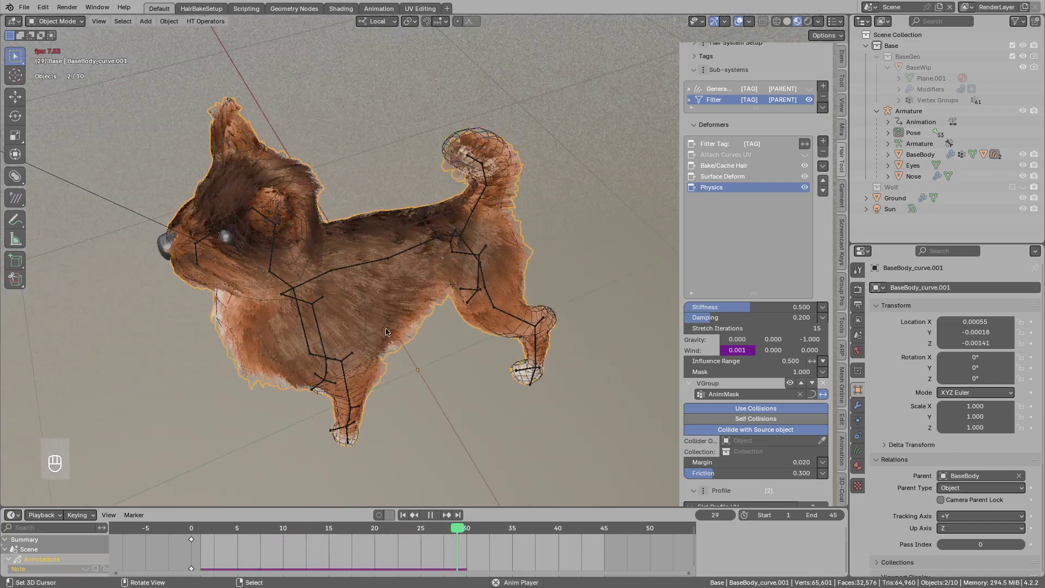
middle_click(373, 355)
middle_click(378, 336)
key(shift+space)
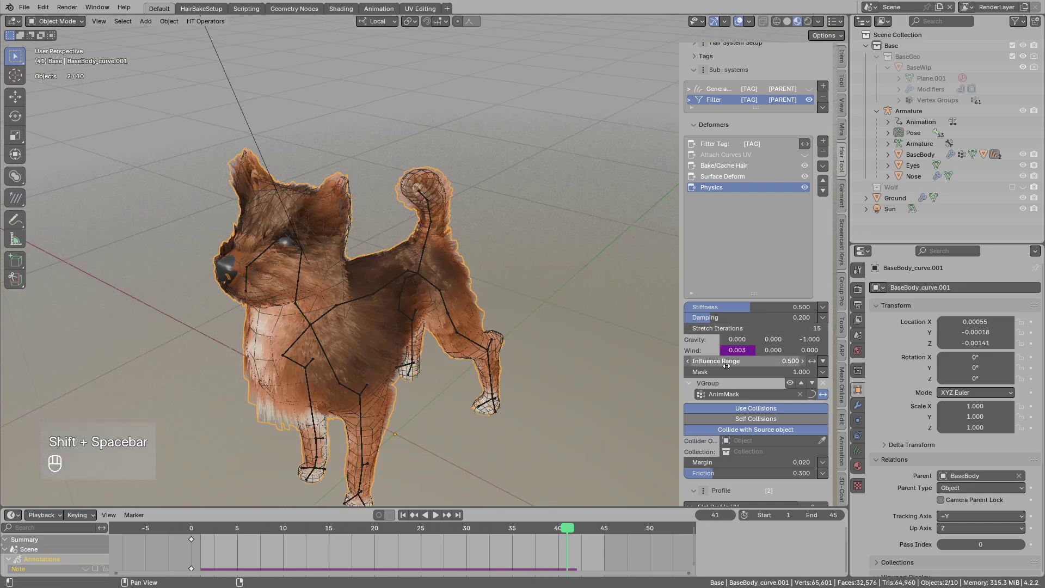
middle_click(805, 365)
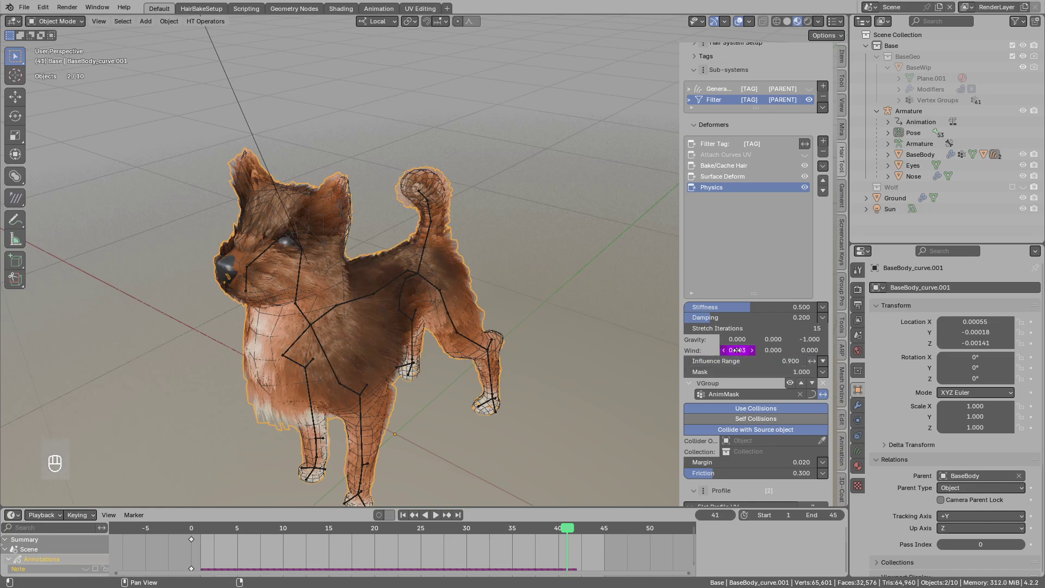
middle_click(495, 362)
- Pose the dog's armature, grabbing bones during playback so the fur follows them
key(shift+space)
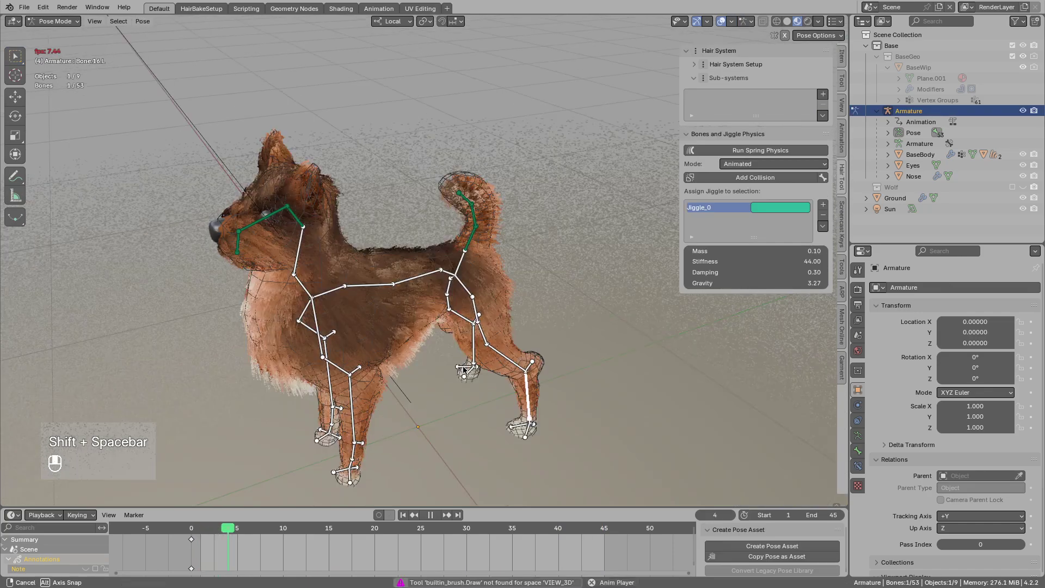
drag(488, 367, 520, 356)
key(g)
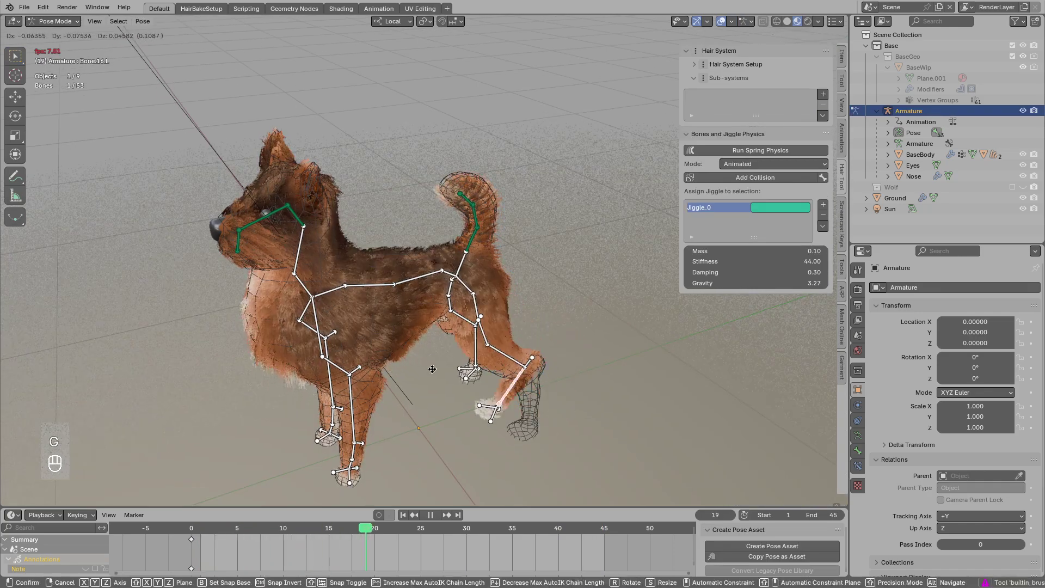
drag(475, 371, 461, 299)
click(360, 404)
- Return to the fur object to show the Bake/Cache Hair settings, then grab a bone again to test
key(g)
middle_click(382, 387)
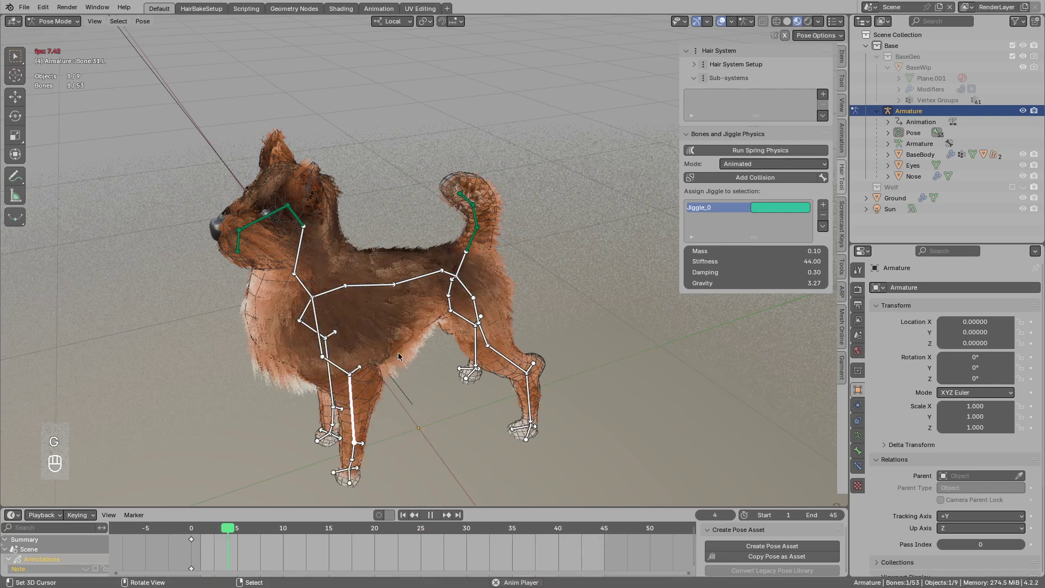
key(shift+space)
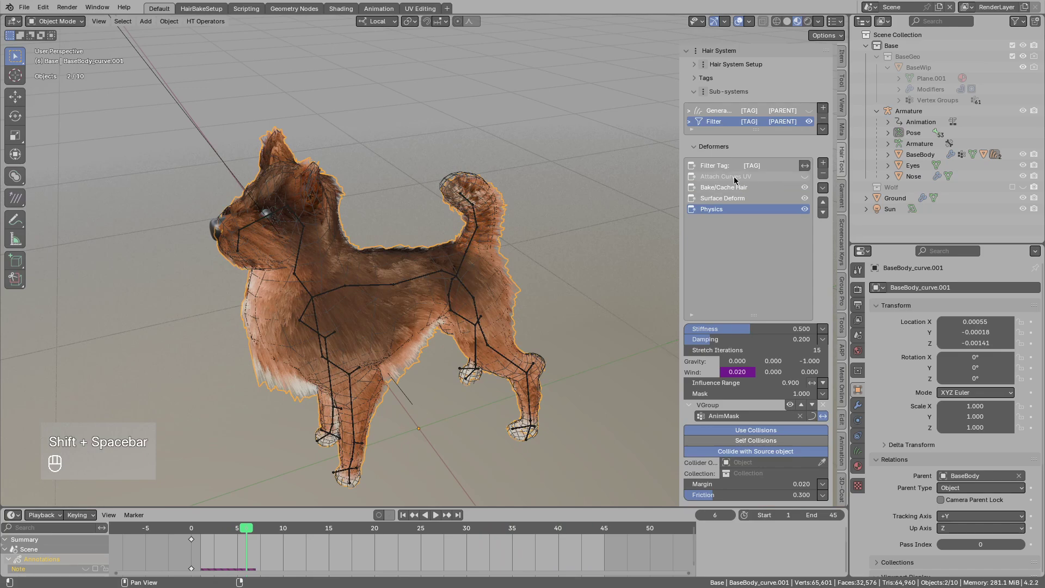
middle_click(550, 231)
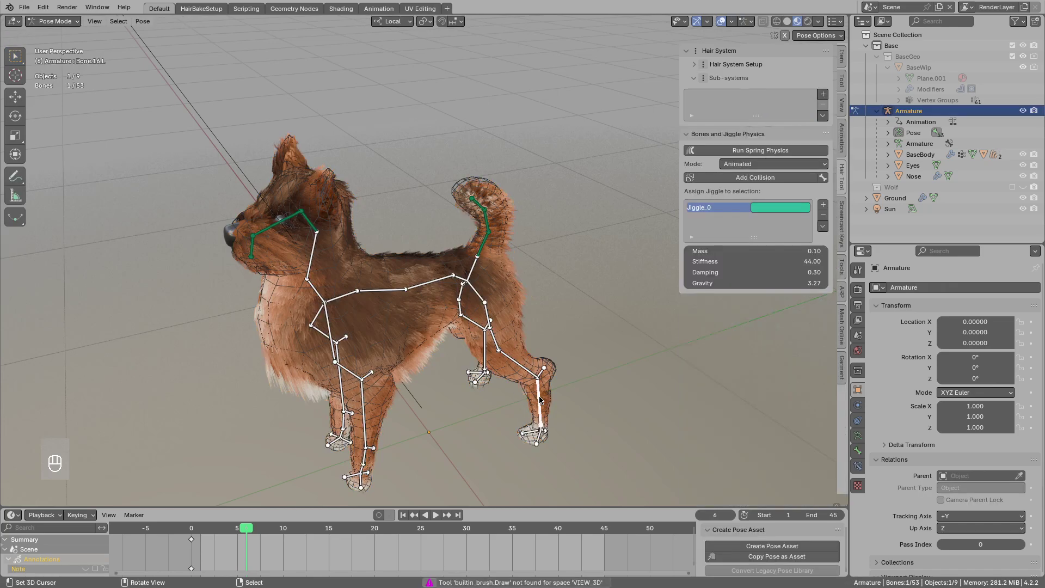
key(g)
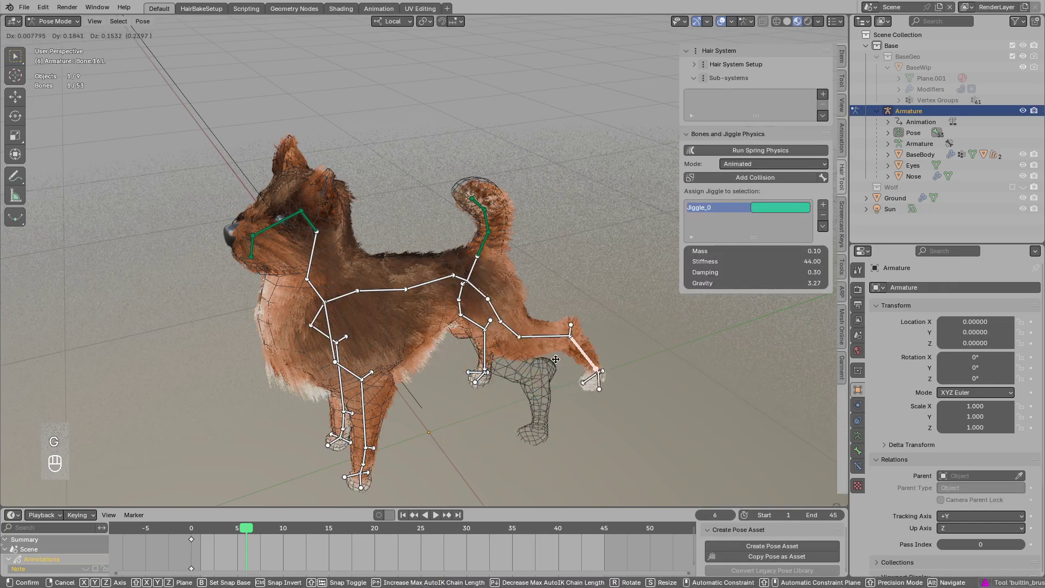